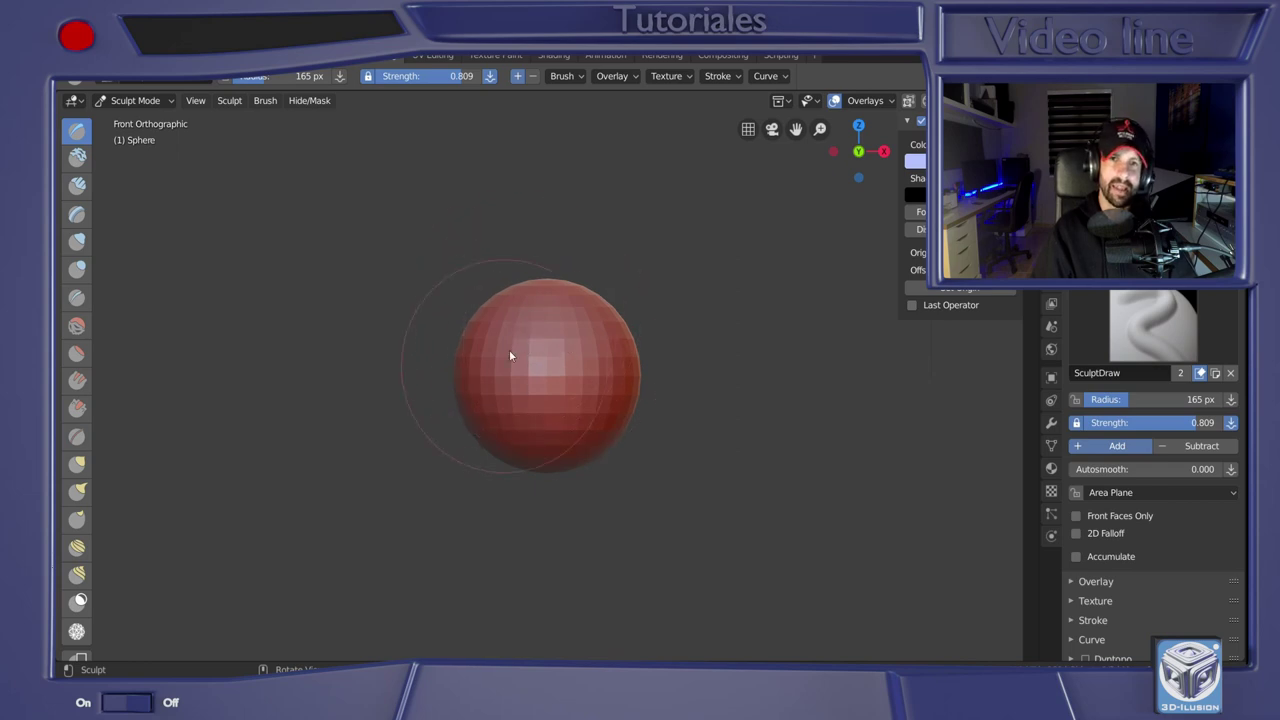
# Set the Draw brush strength to about half (0.519)
pyautogui.click(465, 82)
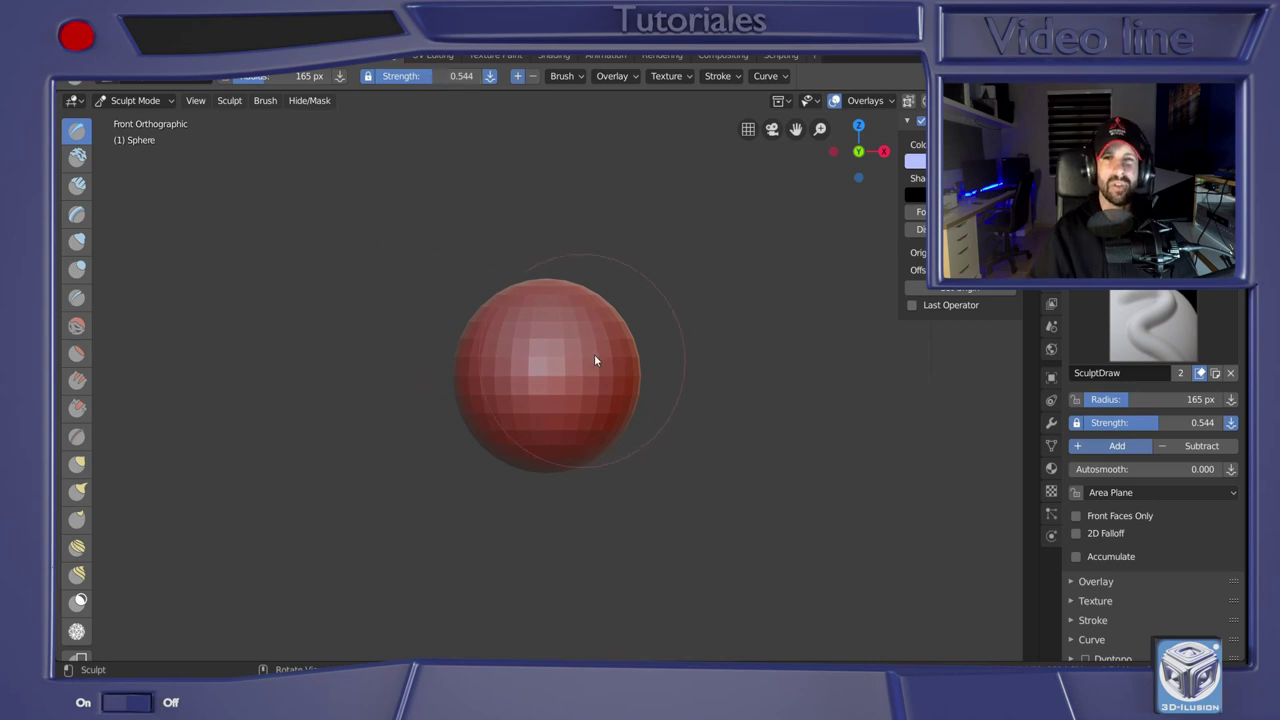
pyautogui.click(430, 75)
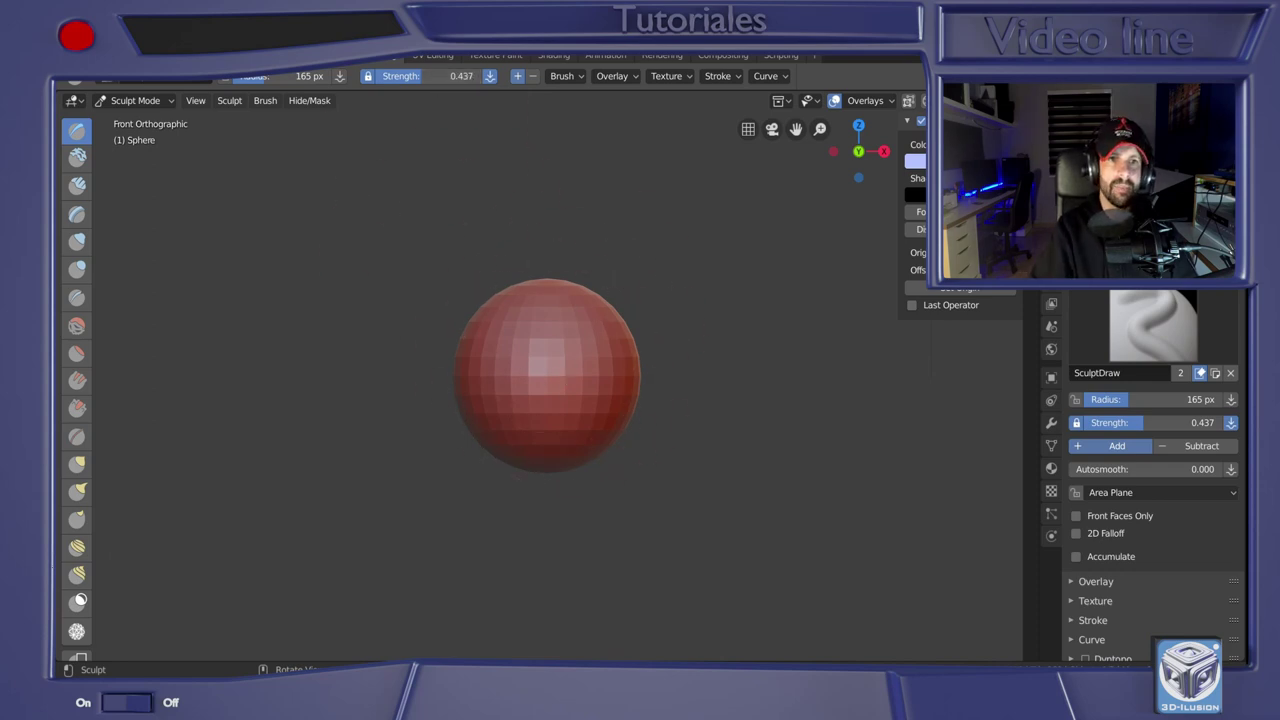
pyautogui.click(413, 79)
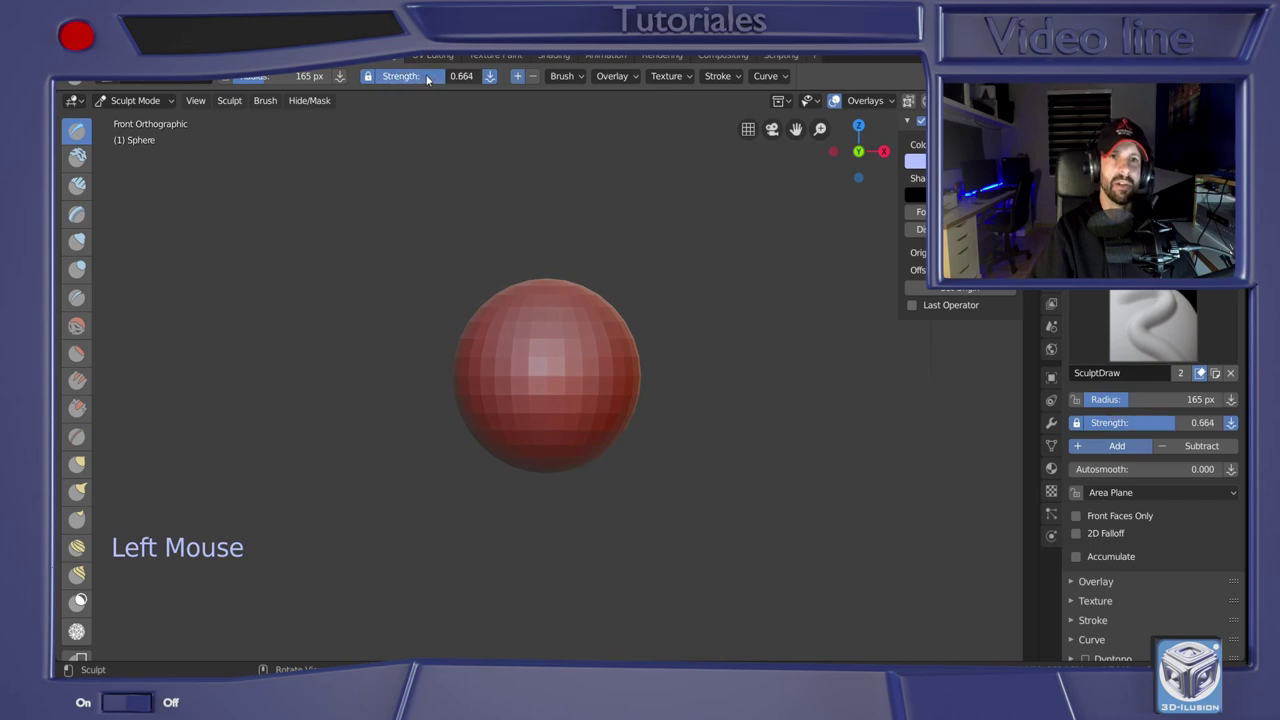
pyautogui.click(536, 85)
pyautogui.click(523, 80)
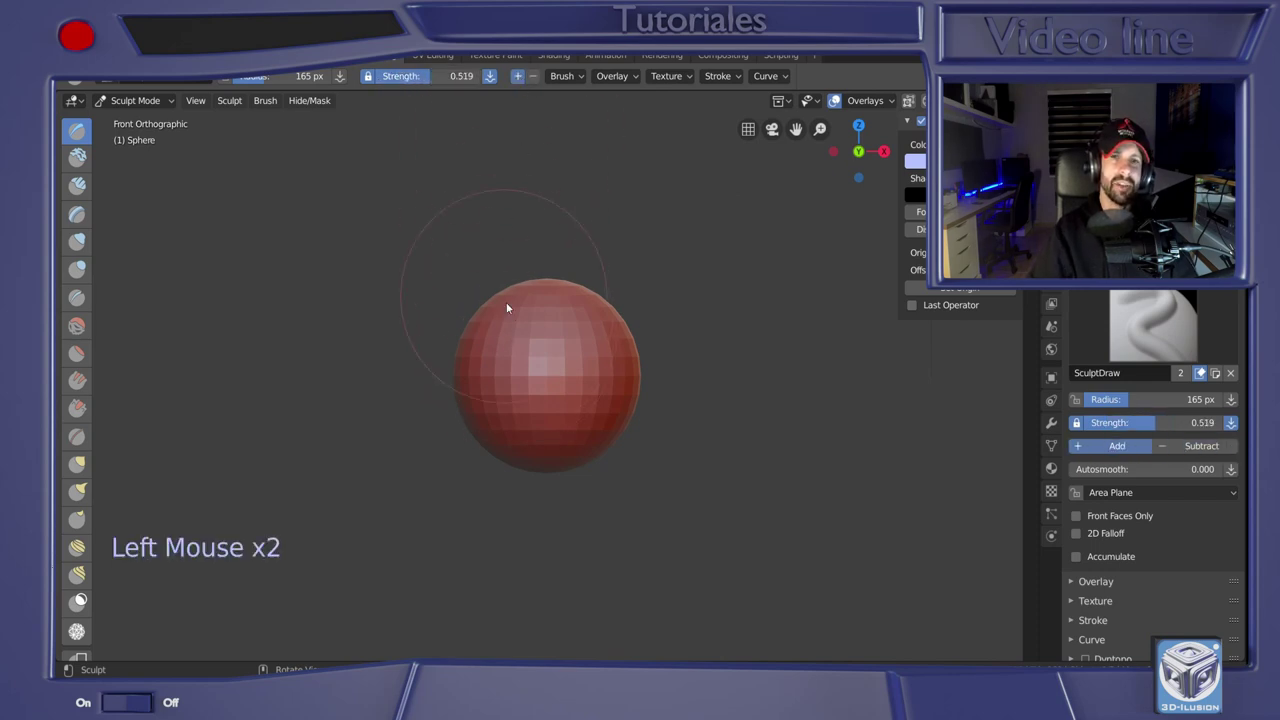
# Switch the Draw brush direction to Subtract so it carves into the surface
pyautogui.click(536, 342)
pyautogui.click(542, 376)
pyautogui.click(539, 83)
pyautogui.click(562, 376)
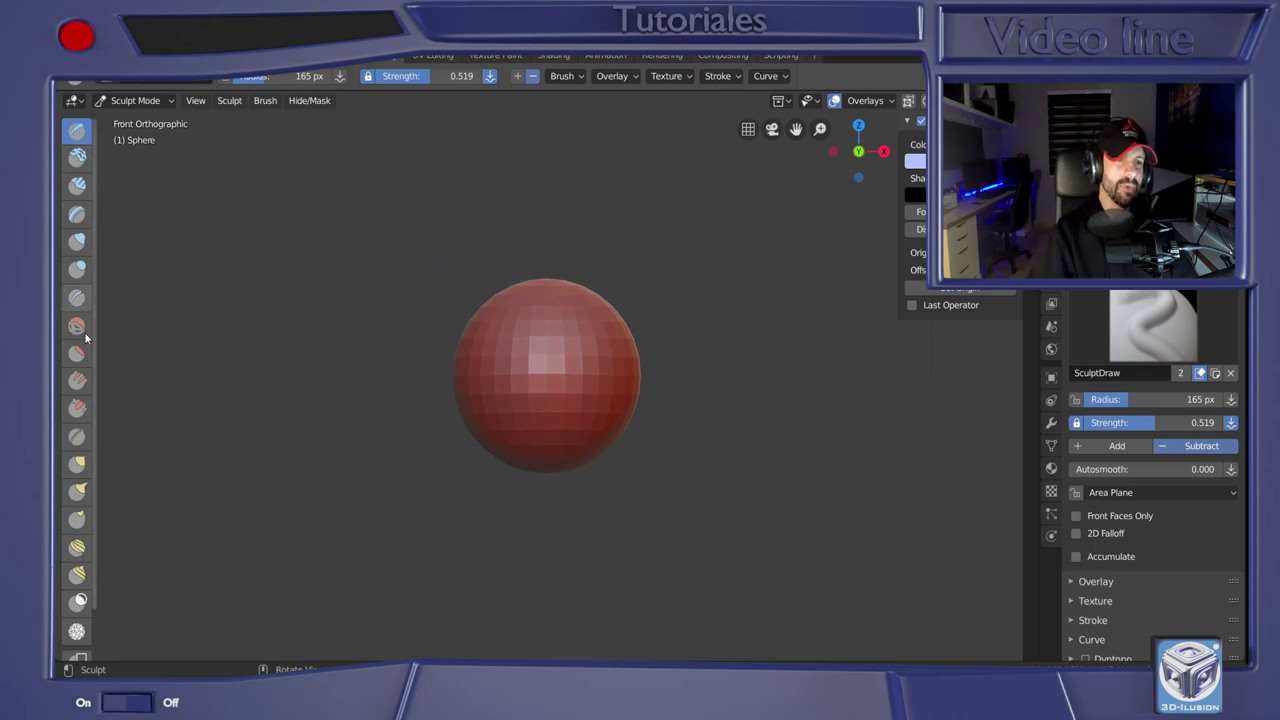
pyautogui.click(88, 131)
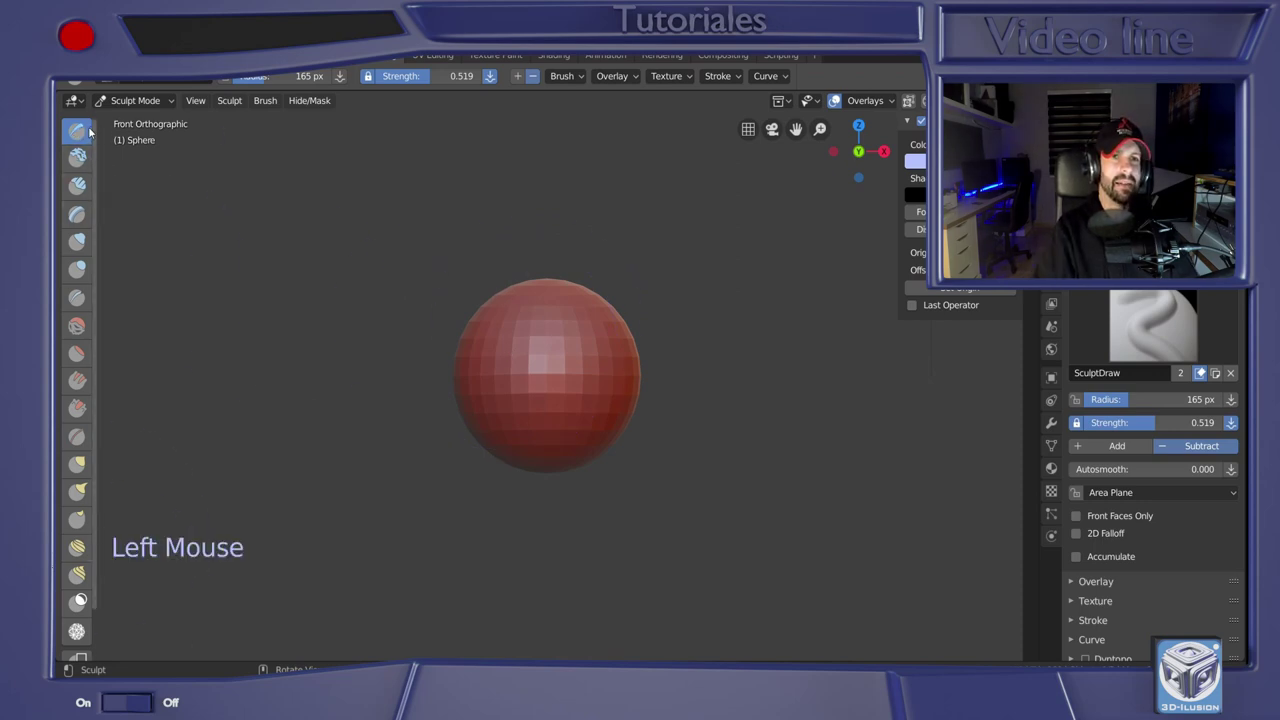
# Zoom in on the sphere and sculpt a few test strokes into its surface
pyautogui.middleClick(531, 350)
pyautogui.press('ctrl+z')
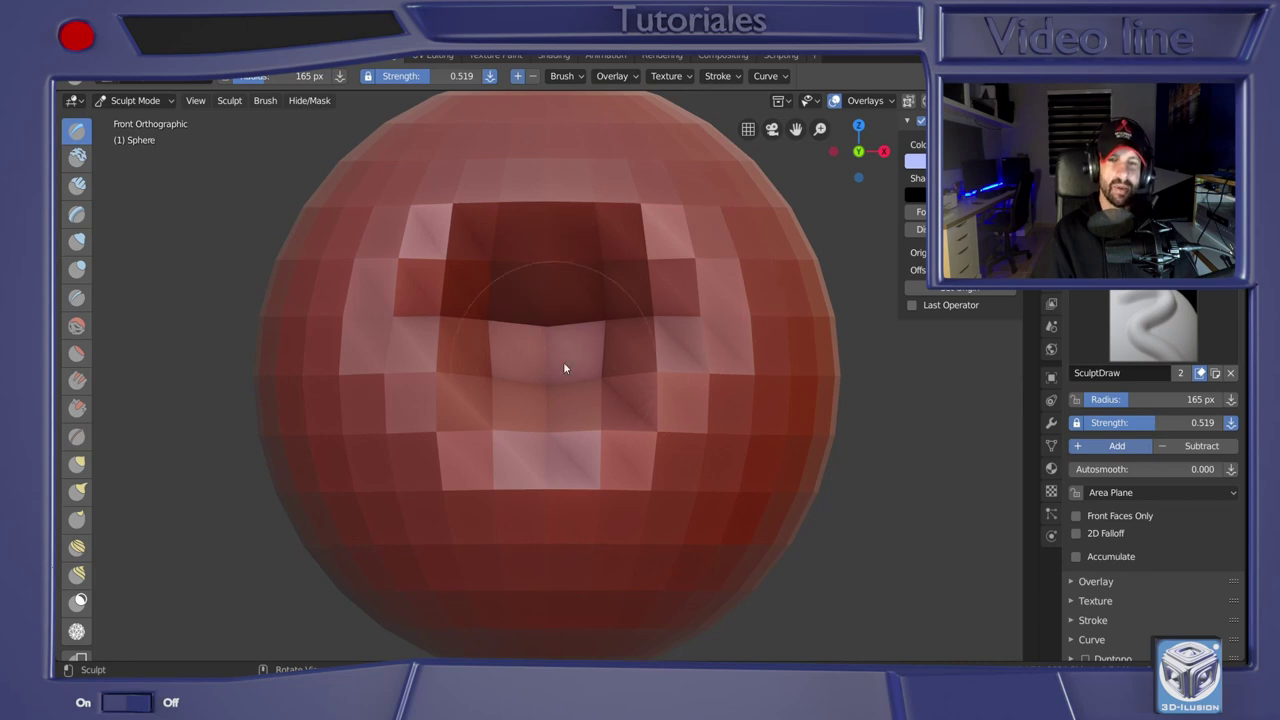
pyautogui.press('ctrl+z')
pyautogui.click(606, 290)
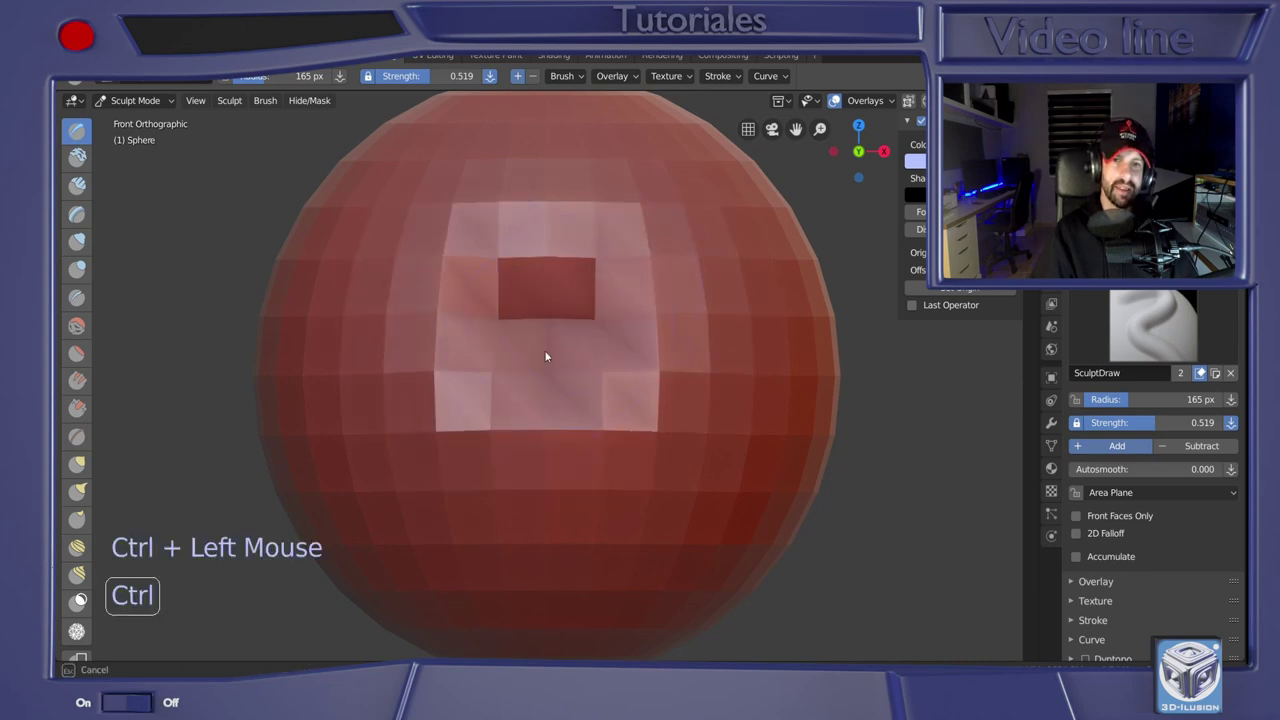
pyautogui.press('ctrl+z')
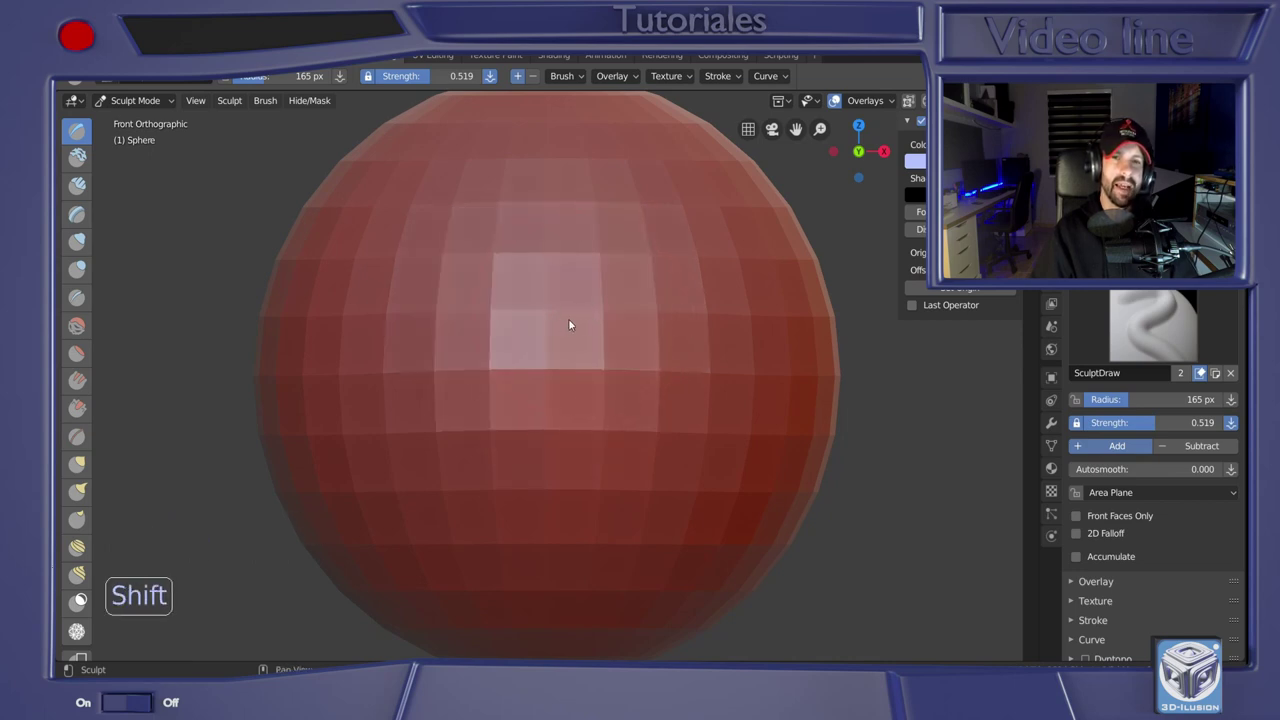
pyautogui.click(599, 300)
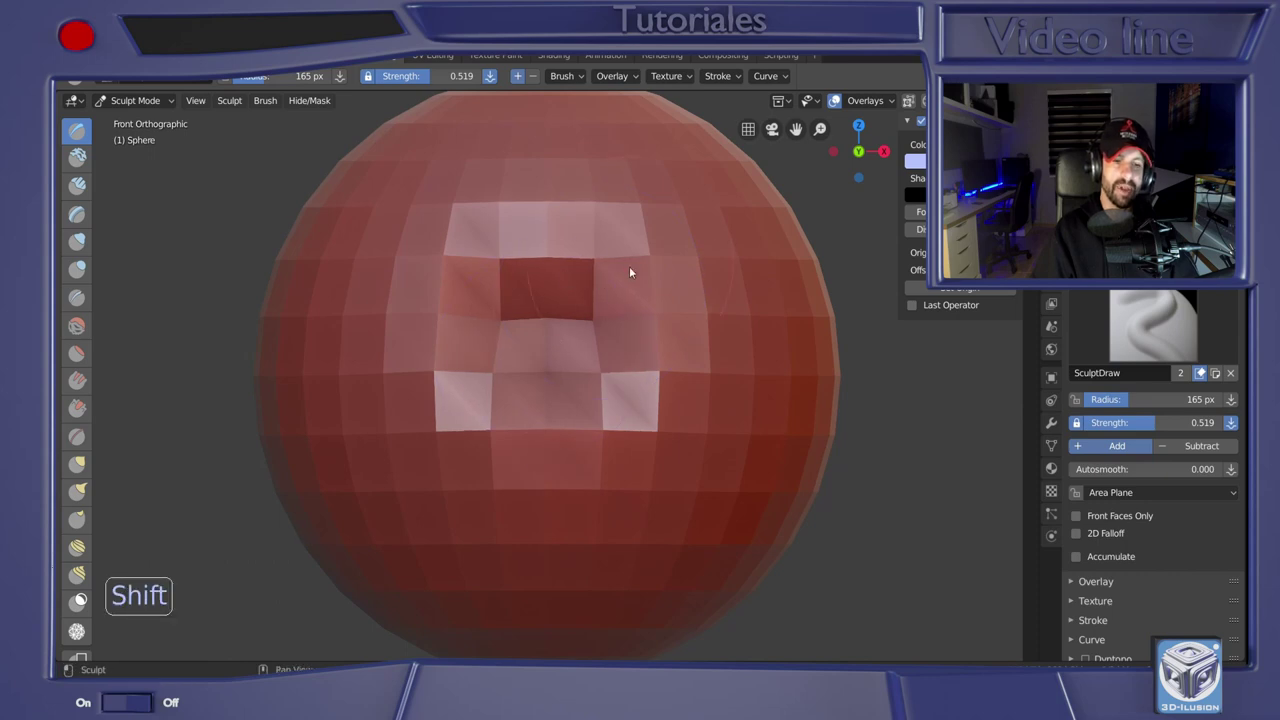
pyautogui.click(603, 286)
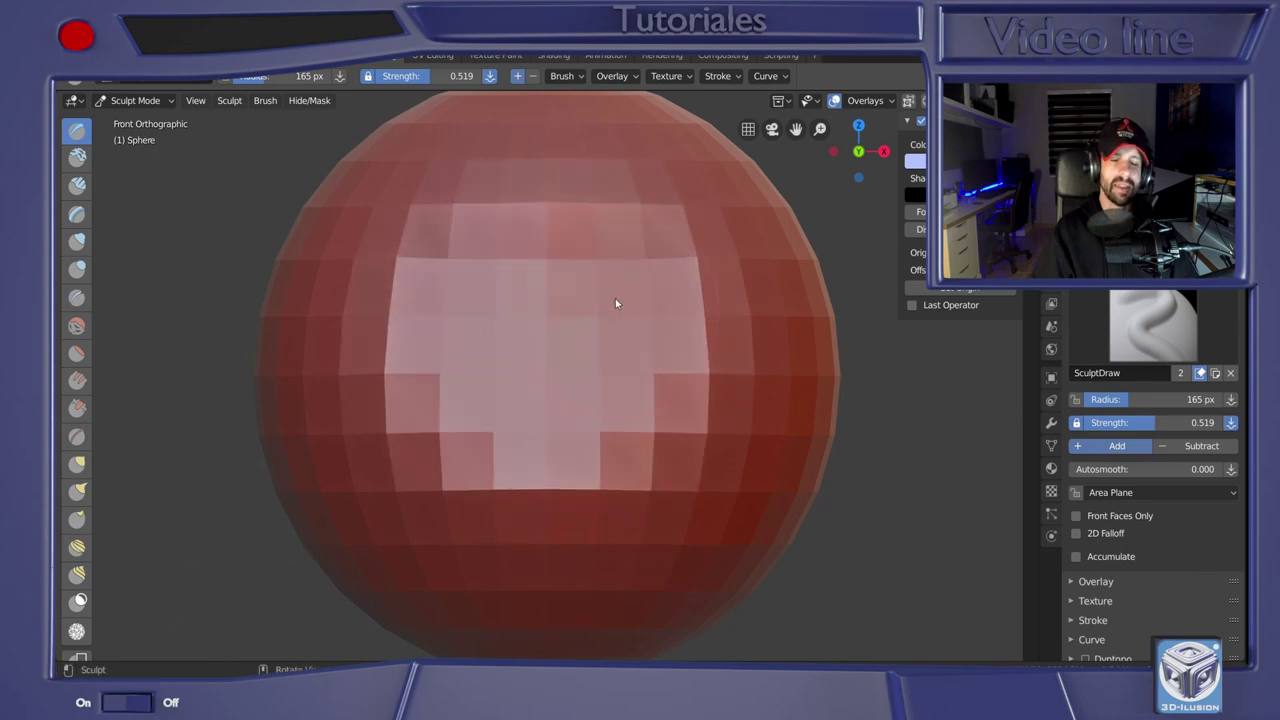
# Try more test strokes and undo them all, leaving the sphere smooth again
pyautogui.press('ctrl+z')
pyautogui.press('ctrl+z')
pyautogui.click(602, 295)
pyautogui.click(629, 262)
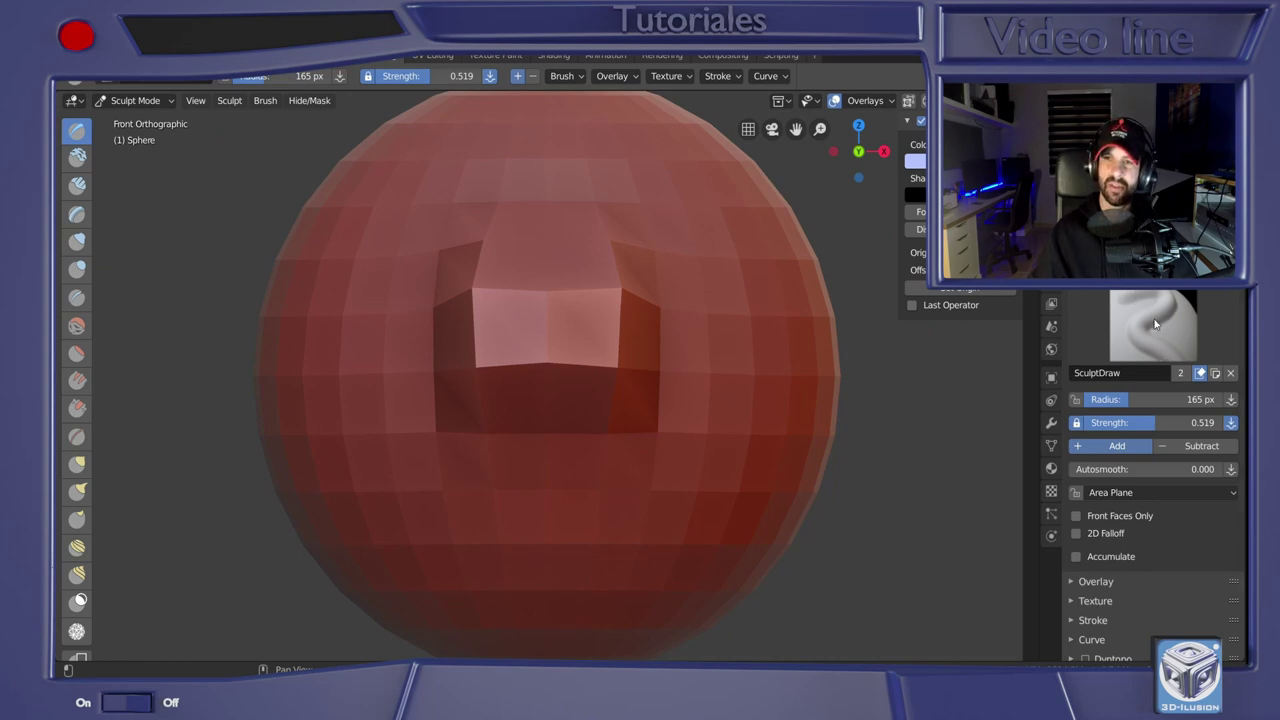
pyautogui.press('ctrl+z')
pyautogui.press('ctrl+z')
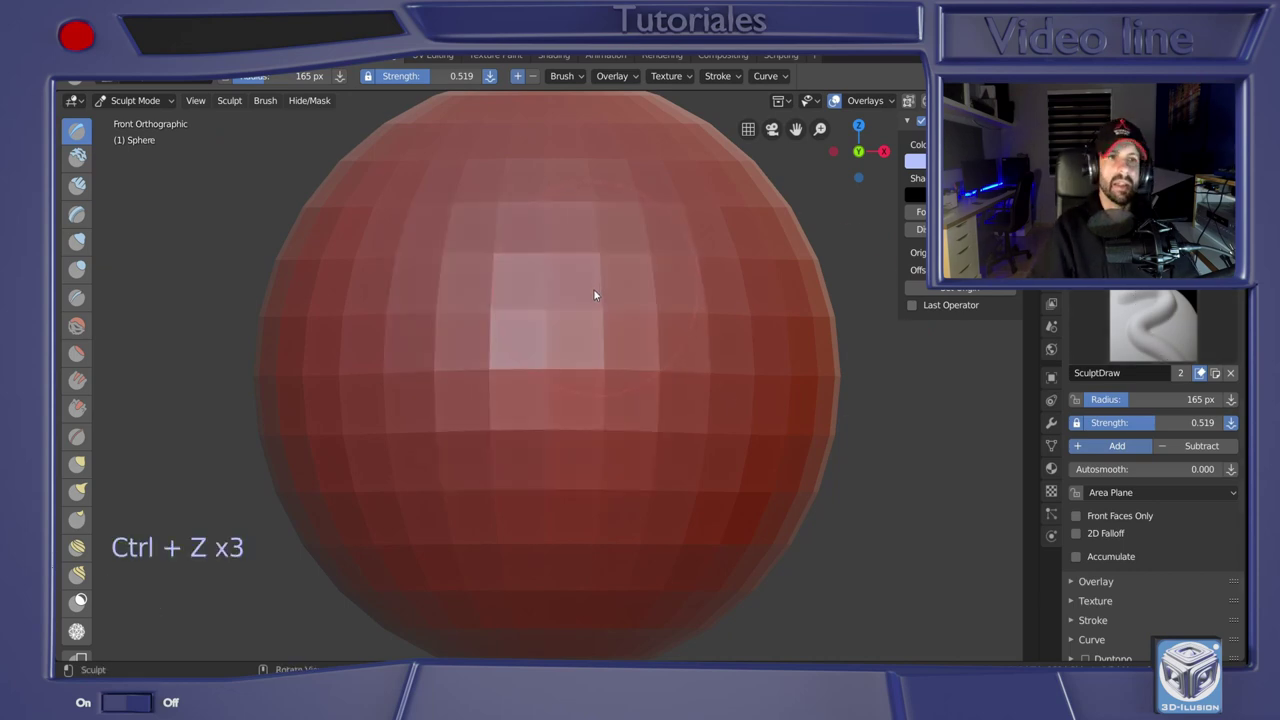
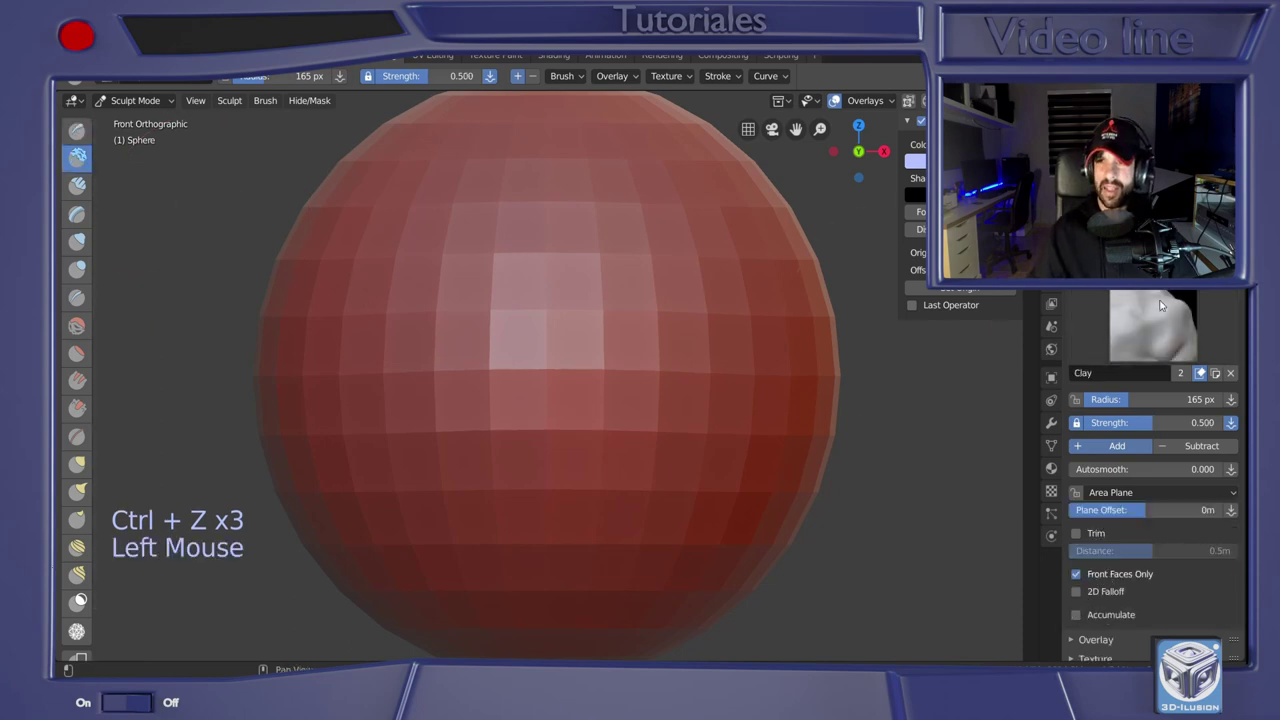
# Test the Clay and Clay Strips brushes on the sphere, undoing each stroke
pyautogui.click(546, 333)
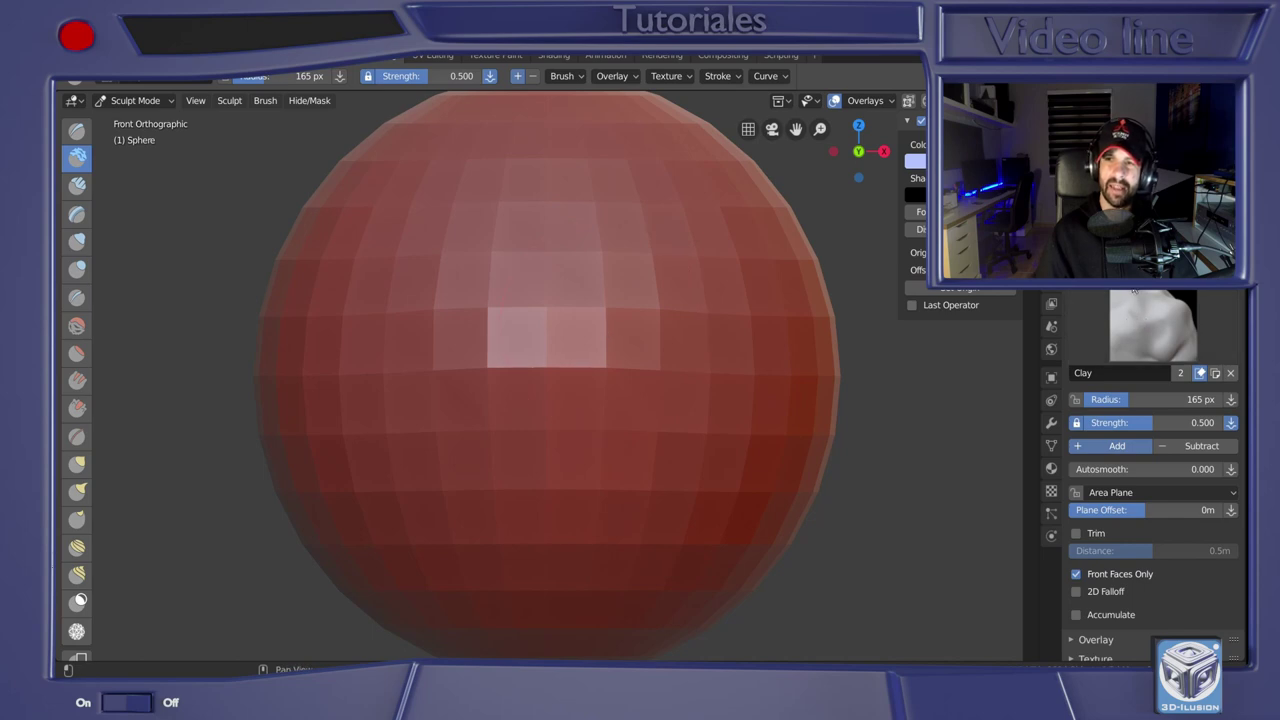
pyautogui.press('ctrl+z')
pyautogui.click(79, 194)
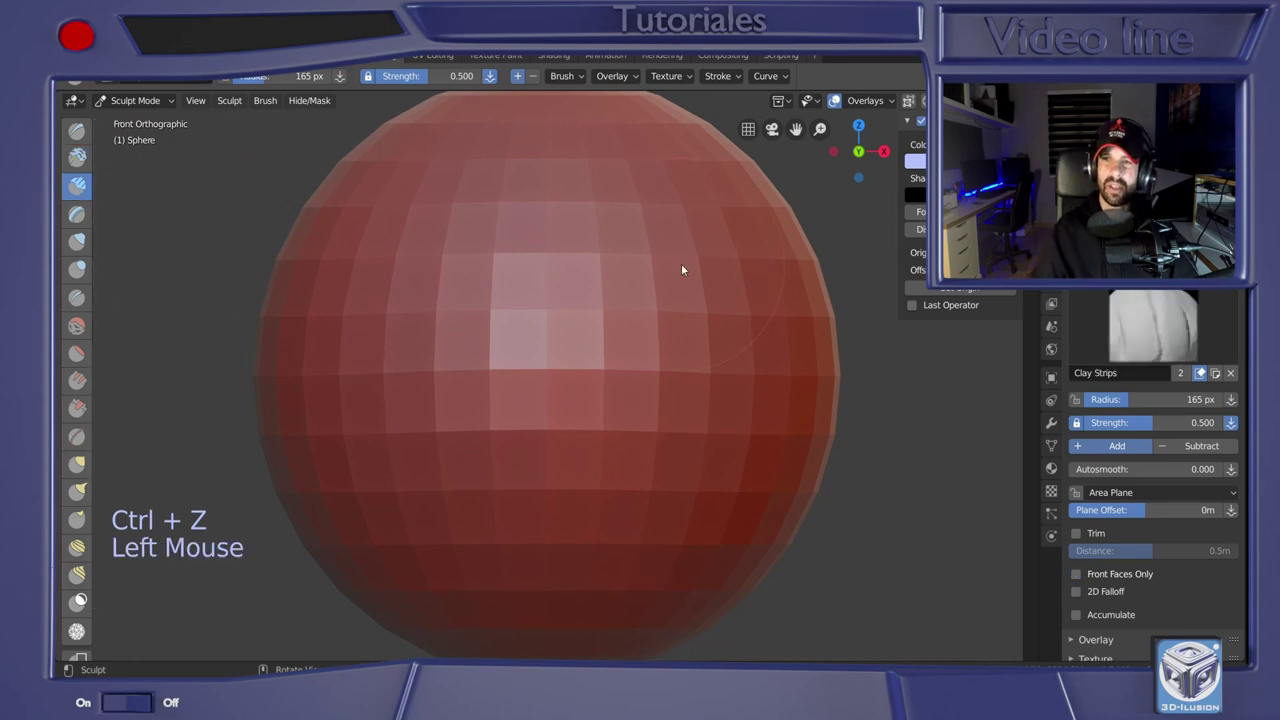
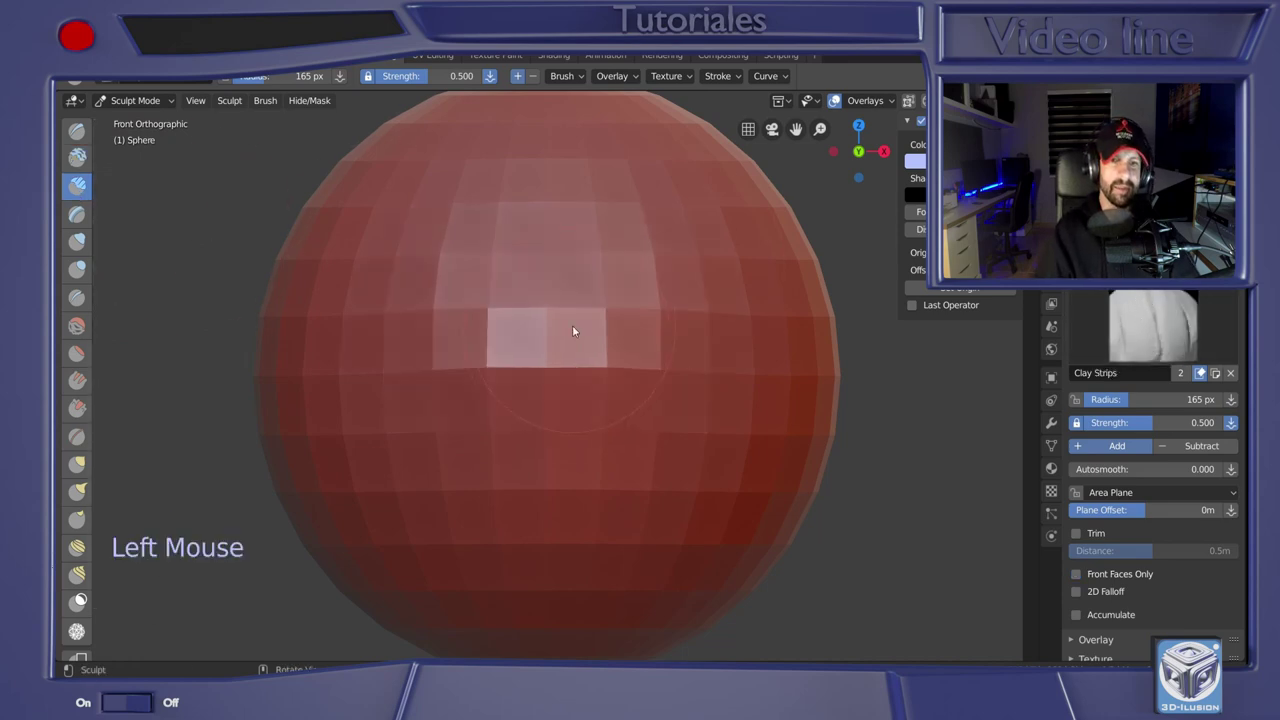
pyautogui.press('ctrl+z')
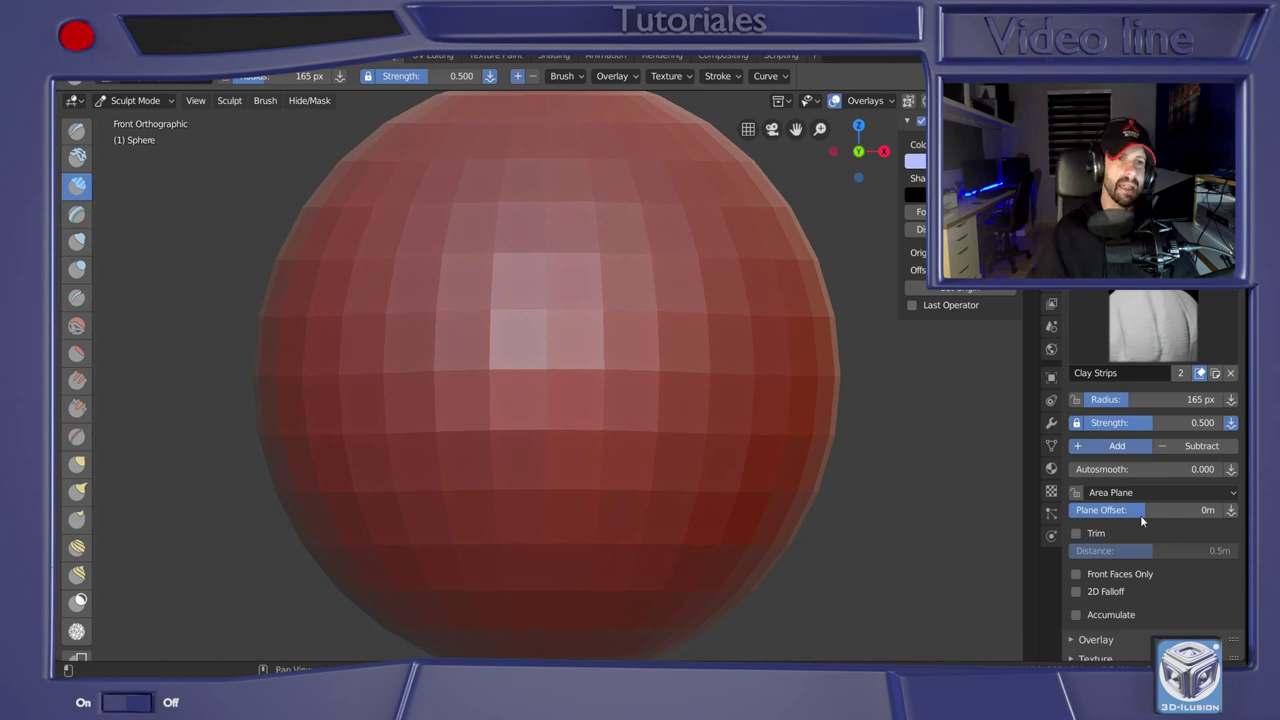
# Test a Layer brush stroke, undo it, and make Inflate/Deflate the active brush
pyautogui.click(79, 227)
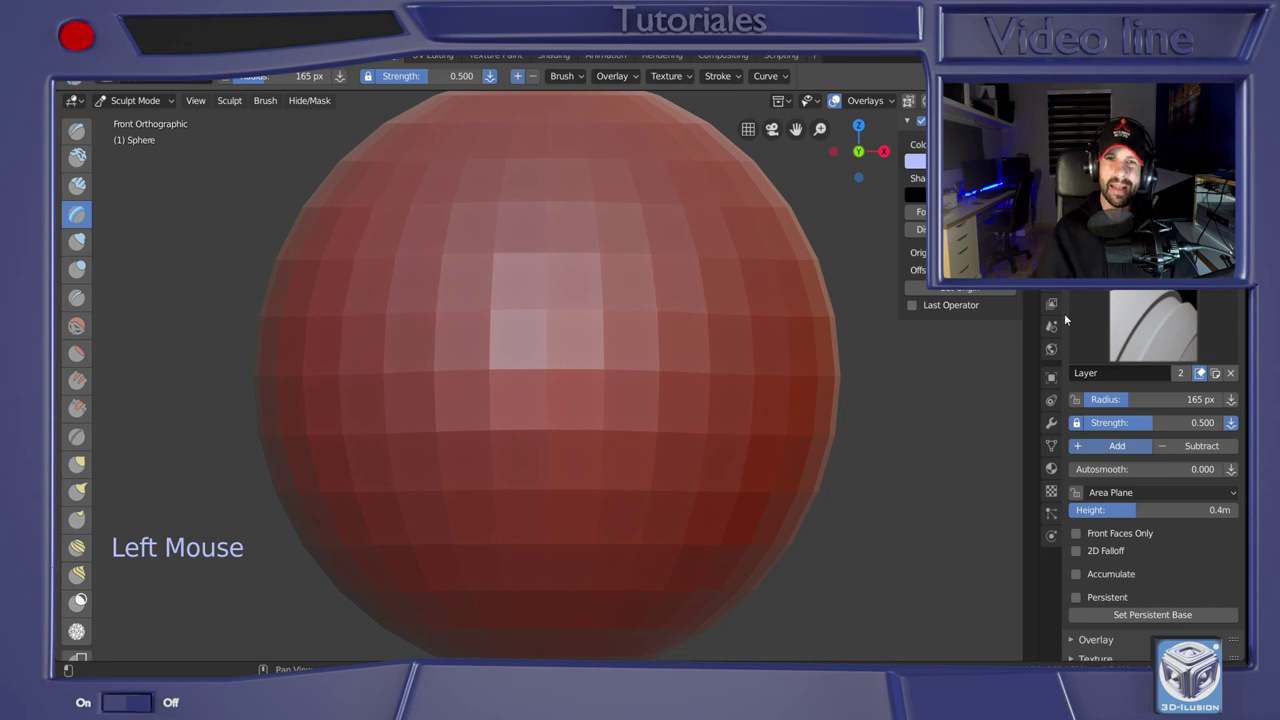
pyautogui.click(493, 331)
pyautogui.middleClick(703, 381)
pyautogui.press('ctrl+z')
pyautogui.middleClick(668, 362)
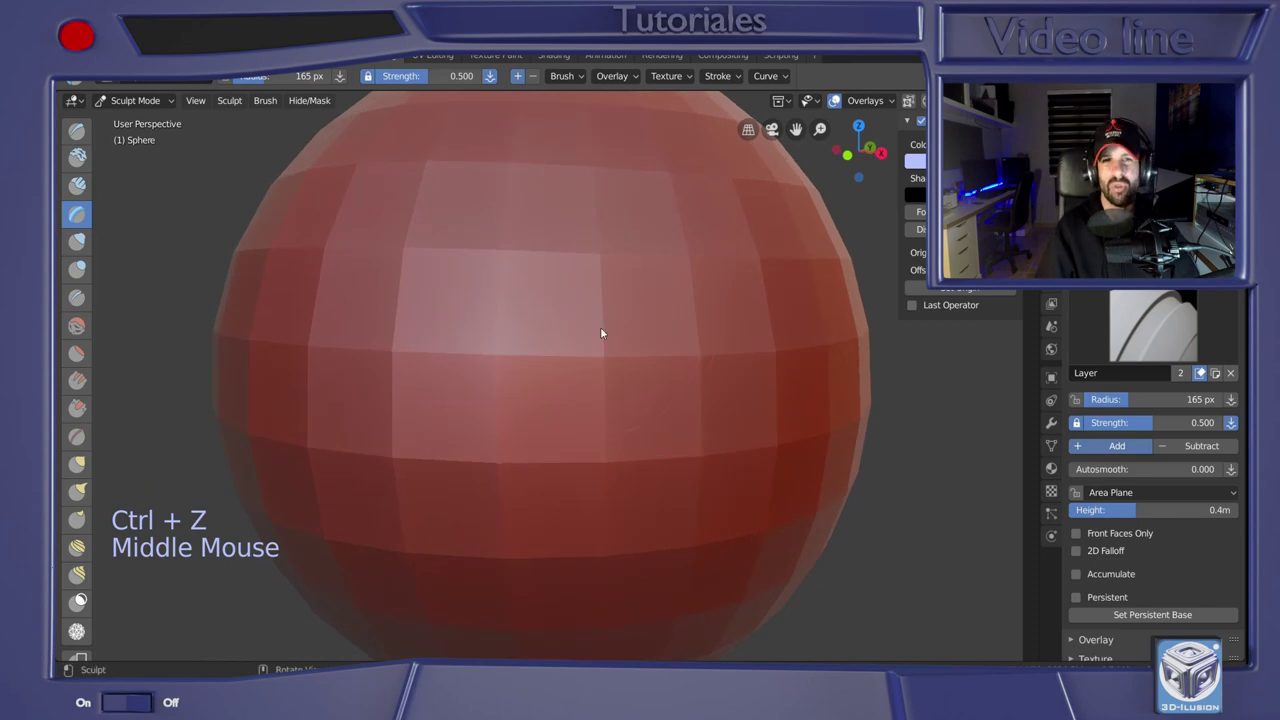
pyautogui.click(85, 240)
pyautogui.click(574, 305)
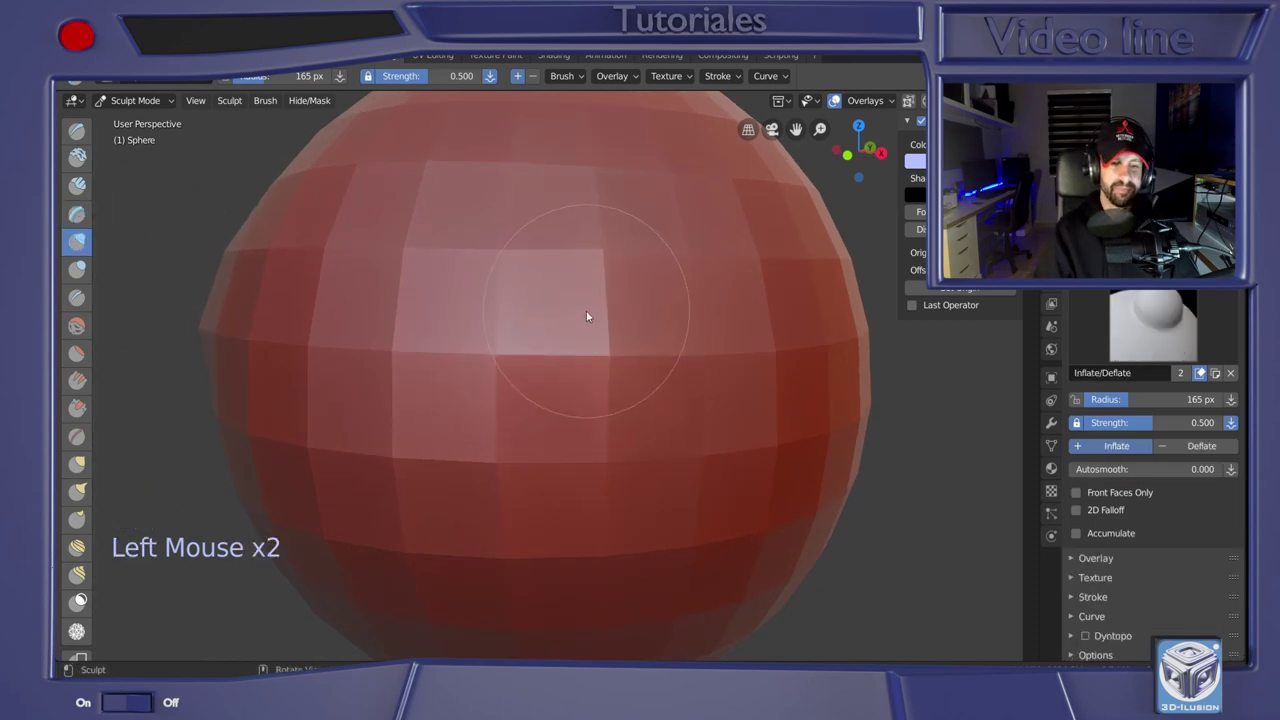
# Preview the Blob brush with undone test strokes and reduce the radius to 50 px
pyautogui.press('ctrl+z')
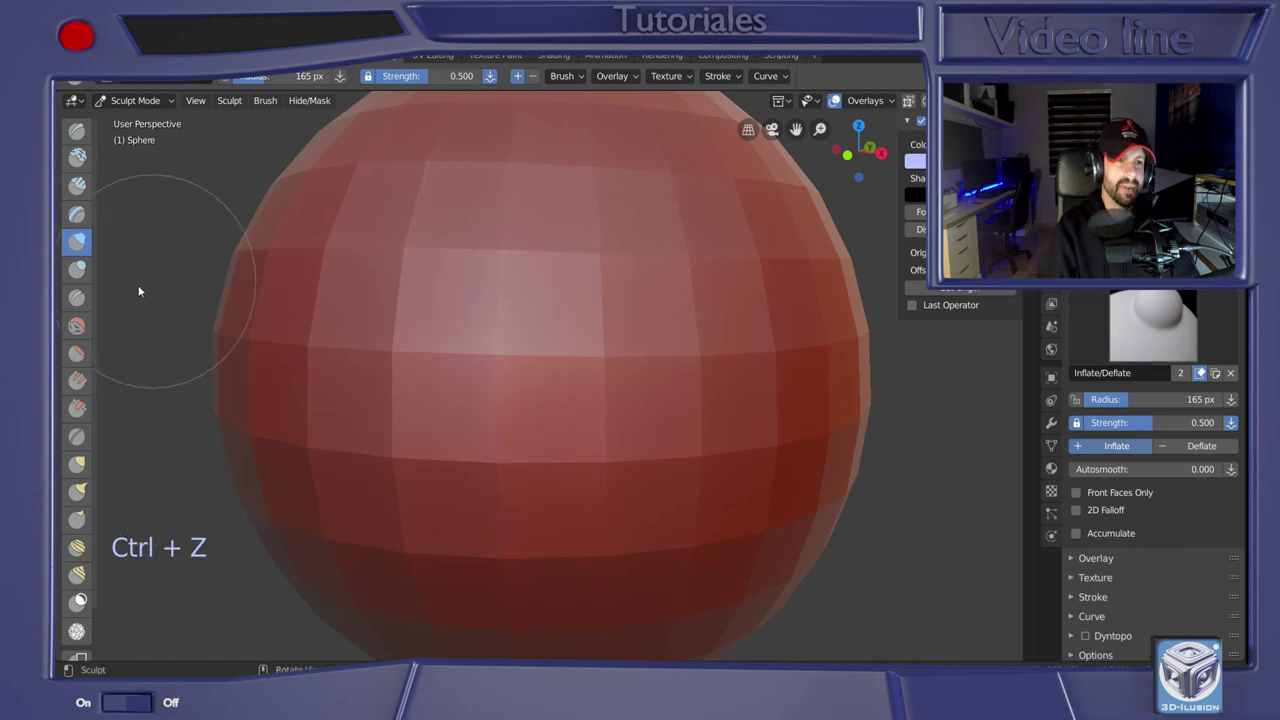
pyautogui.click(75, 272)
pyautogui.click(612, 385)
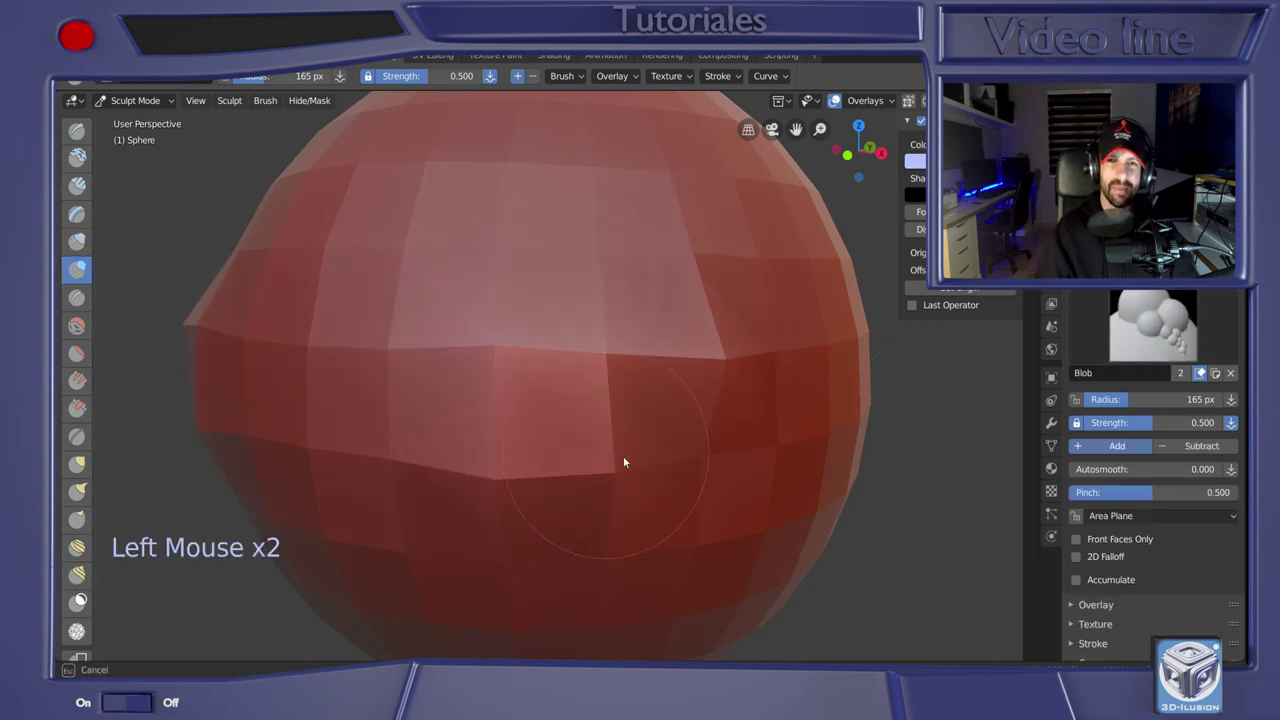
pyautogui.press('ctrl+z')
pyautogui.press('ctrl+z')
pyautogui.click(140, 107)
# Cycle through Crease, Smooth, Flatten, Scrape and Pinch brushes, ending on Grab
pyautogui.click(1023, 332)
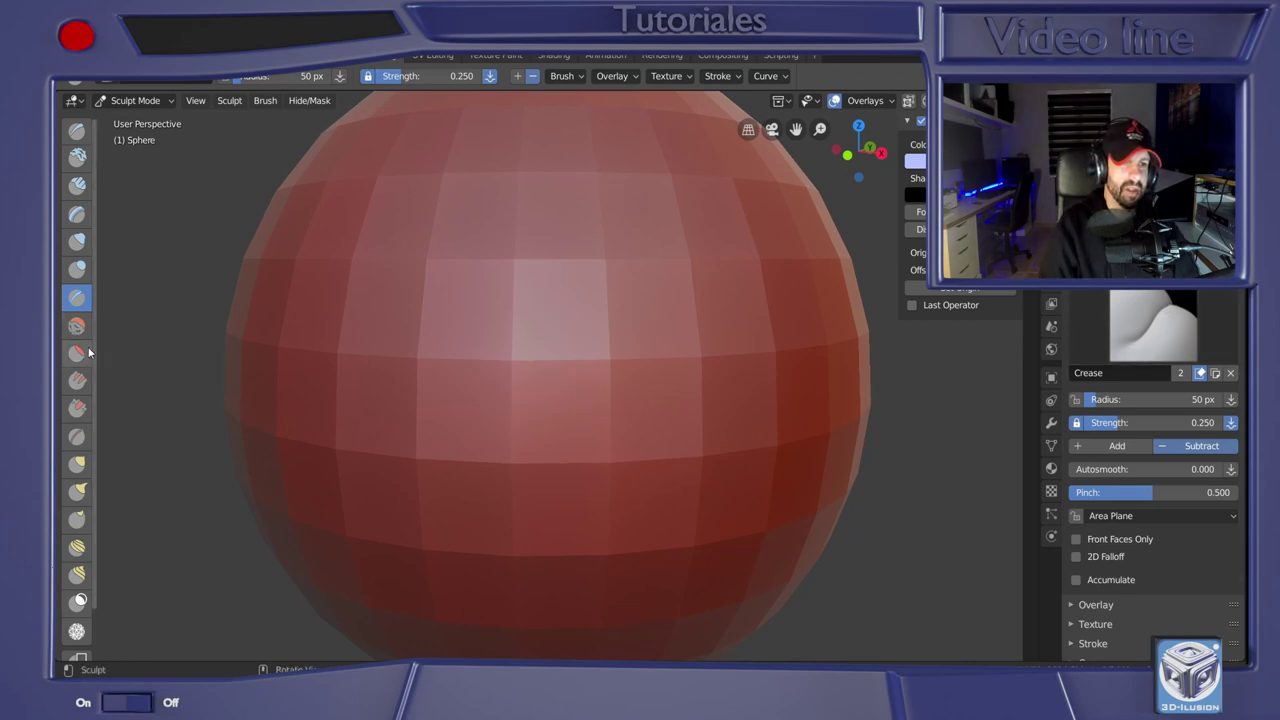
pyautogui.click(87, 326)
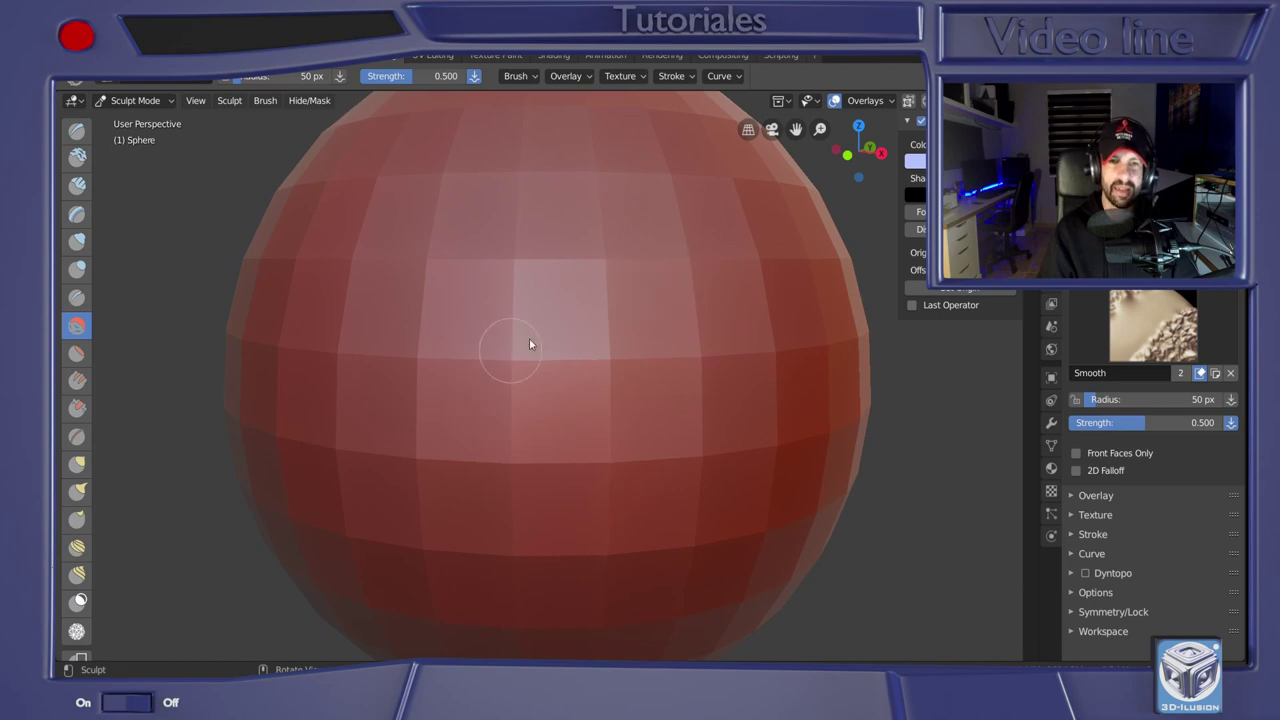
pyautogui.click(1196, 350)
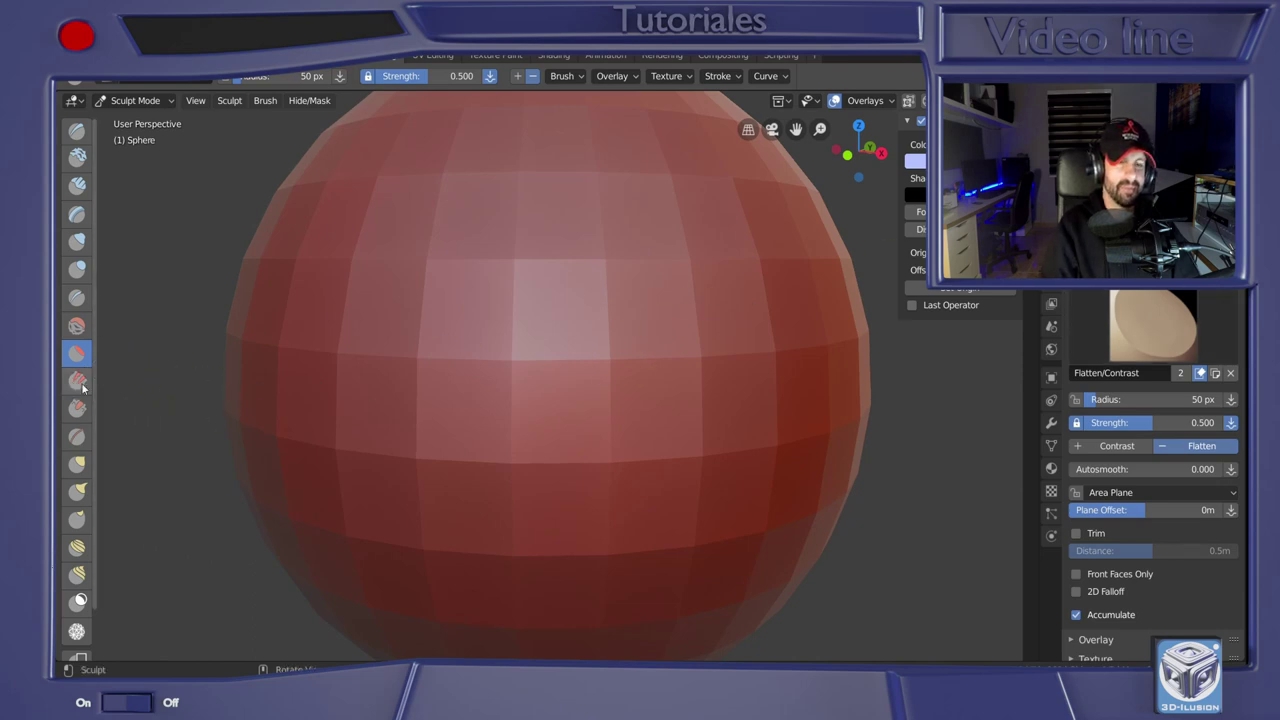
pyautogui.click(82, 387)
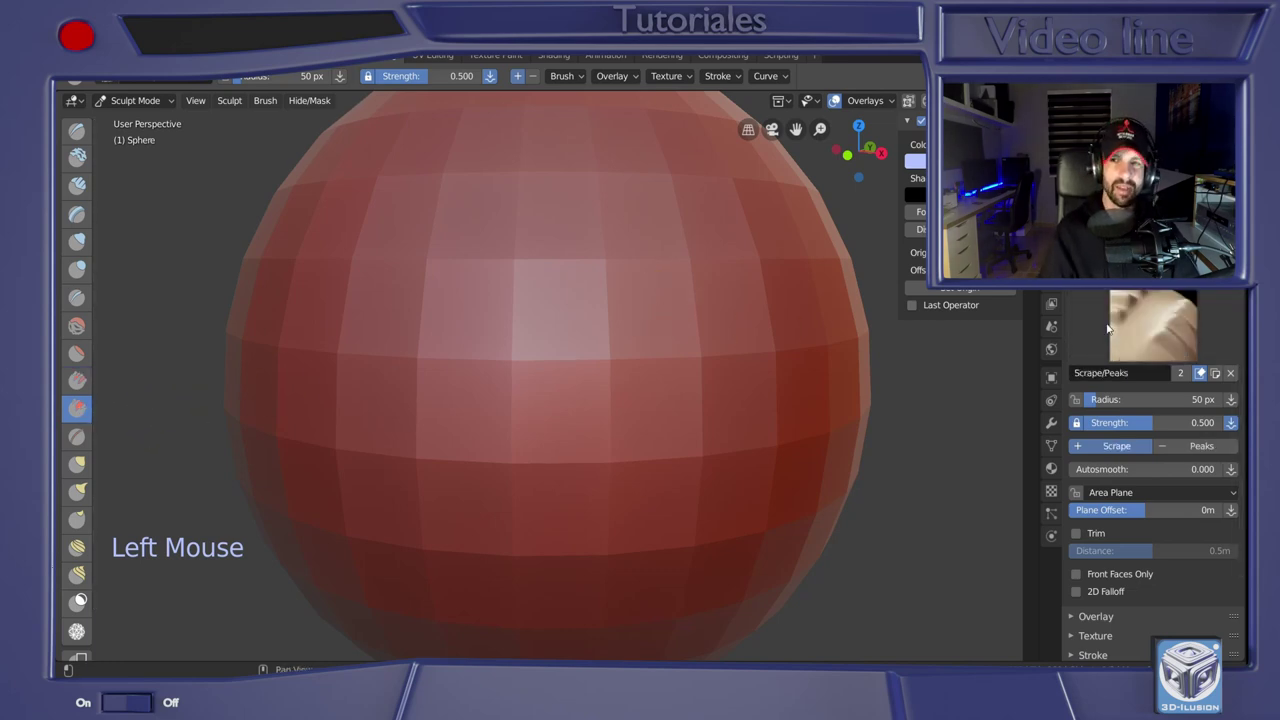
pyautogui.click(81, 445)
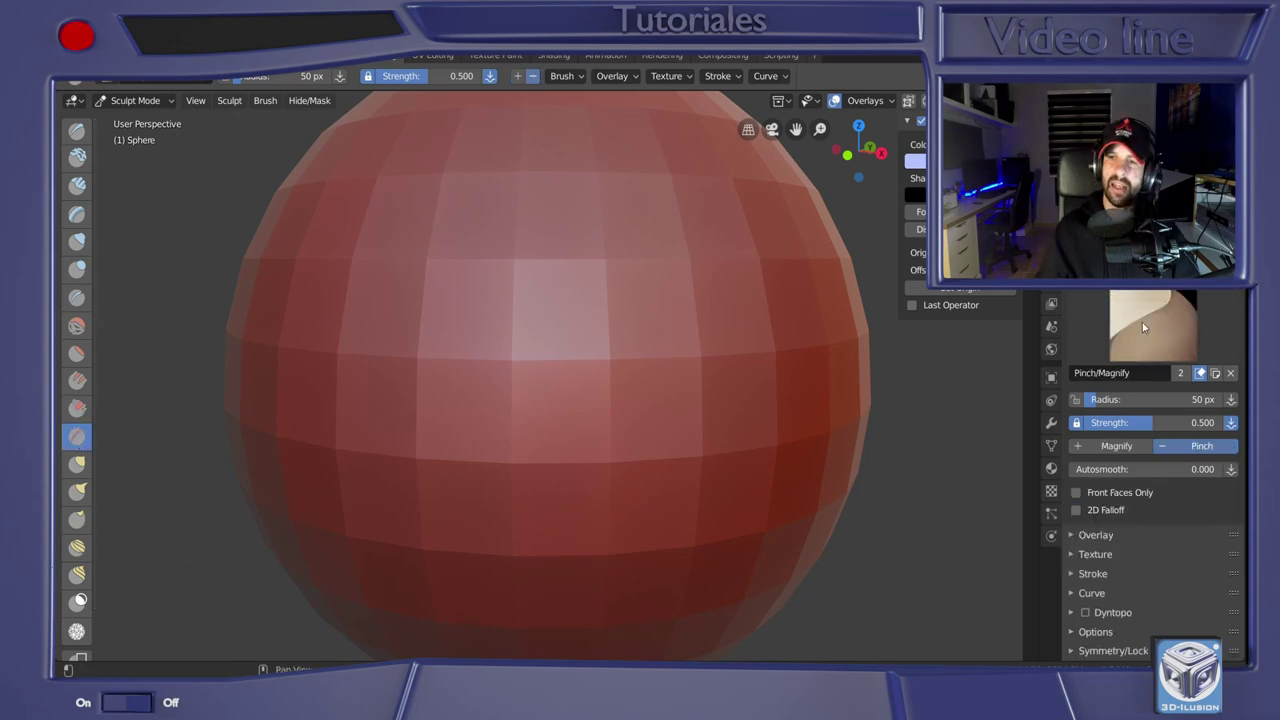
pyautogui.click(130, 453)
# Enlarge the Grab brush radius to 343 px and view the sphere from the front
pyautogui.middleClick(632, 294)
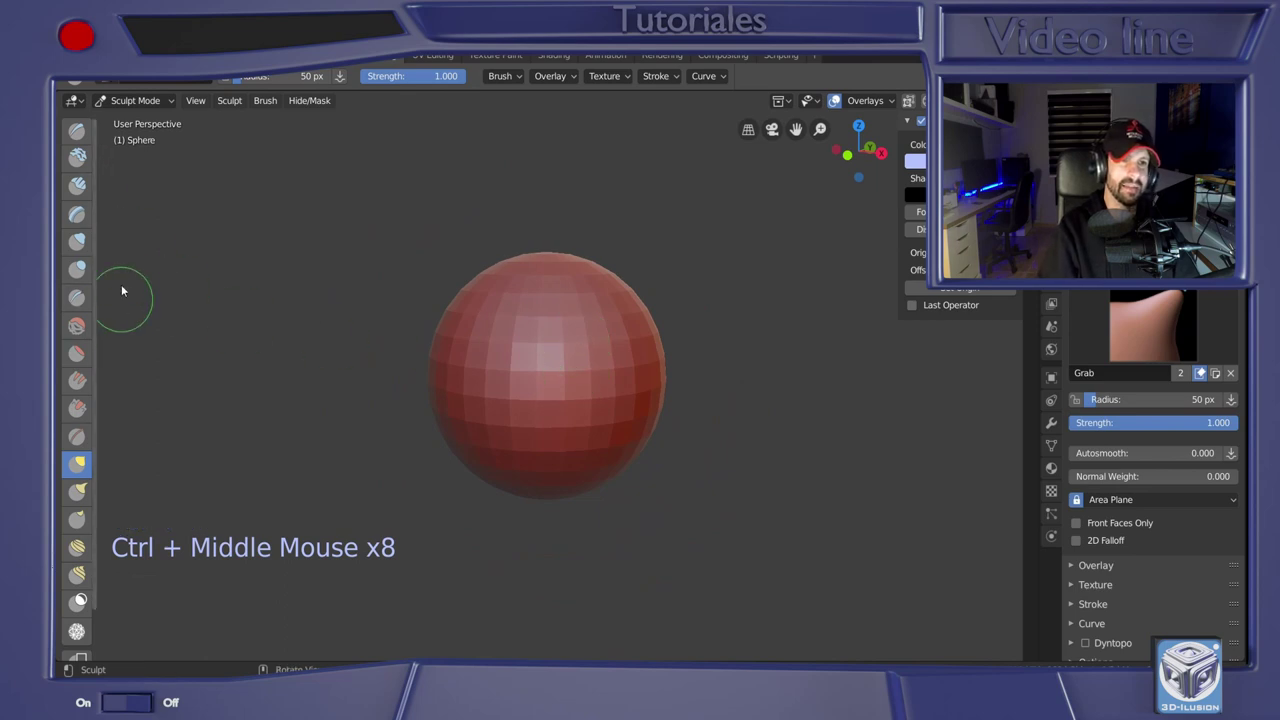
pyautogui.click(248, 76)
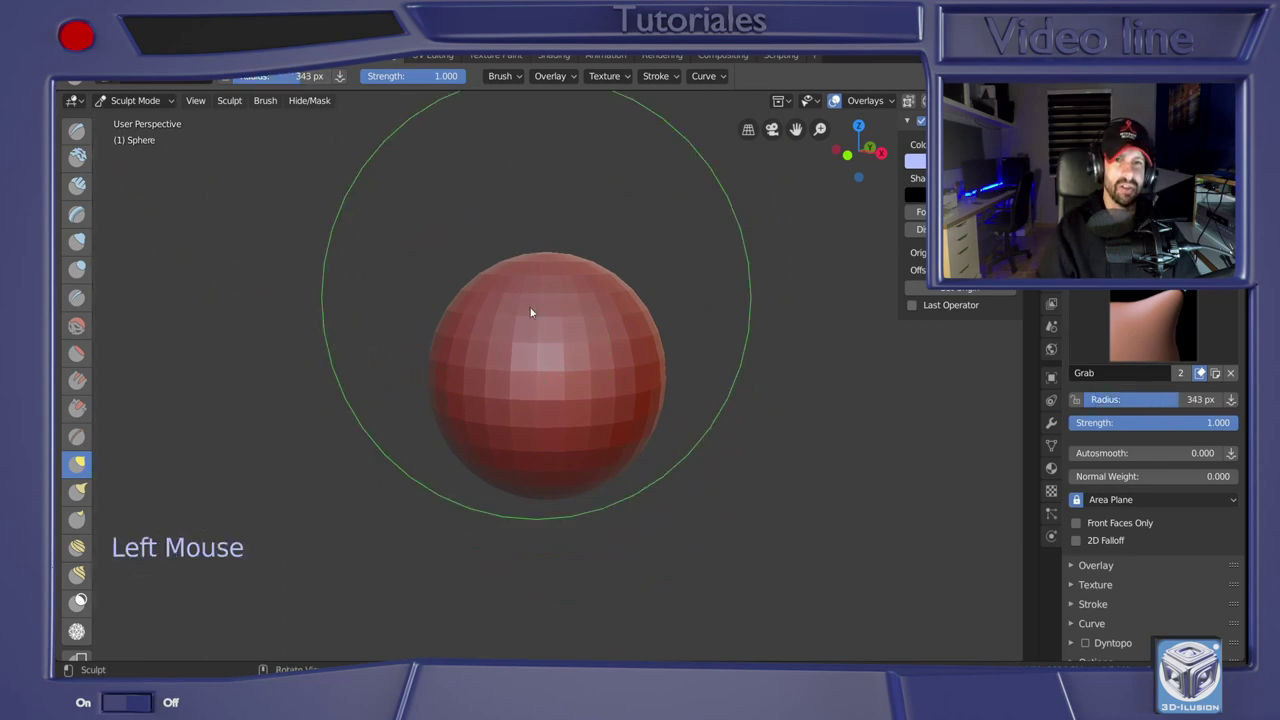
pyautogui.click(553, 287)
pyautogui.click(589, 275)
pyautogui.middleClick(613, 348)
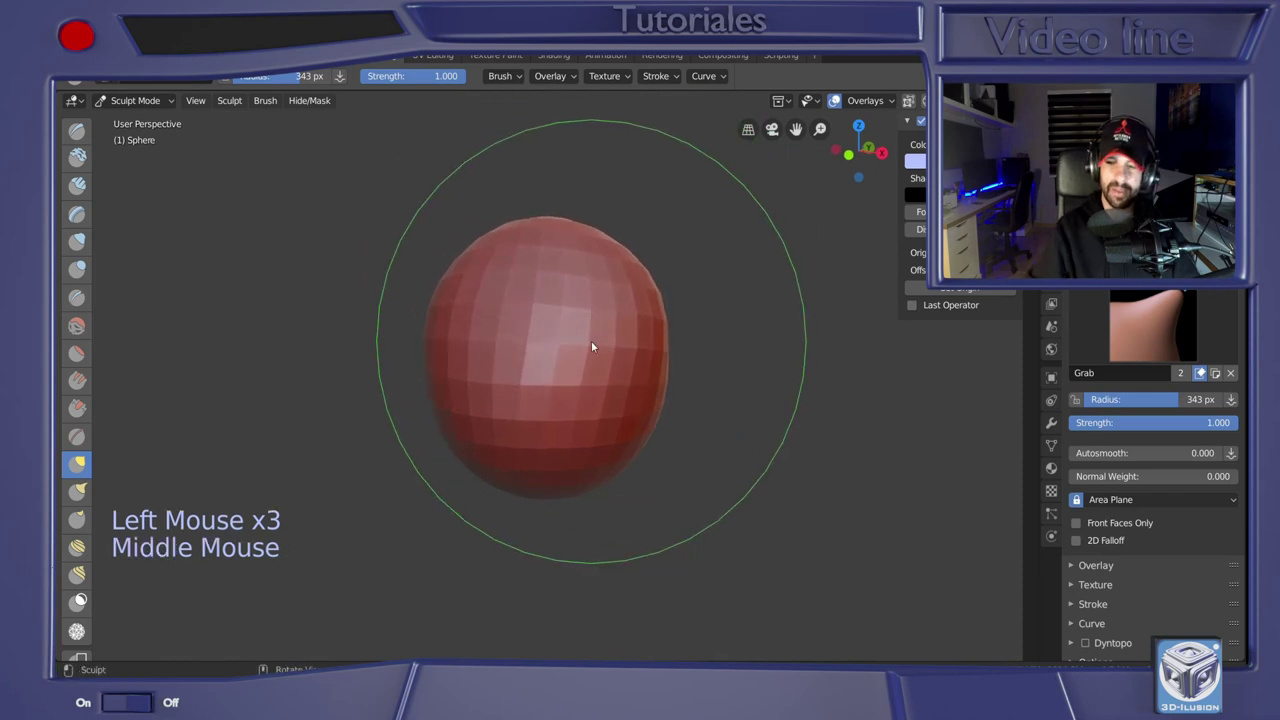
pyautogui.press('KP_1')
# Grab-pull the sphere's outline upward into a tall egg shape
pyautogui.click(558, 463)
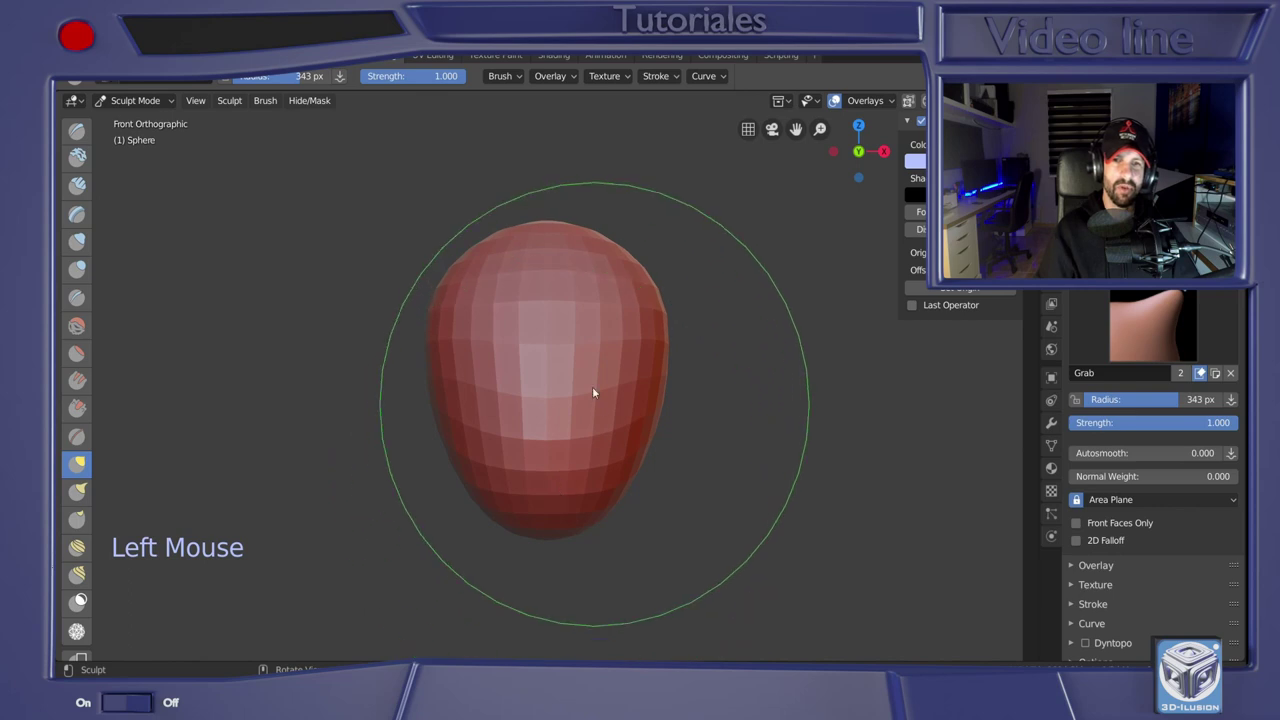
pyautogui.click(547, 265)
pyautogui.click(548, 255)
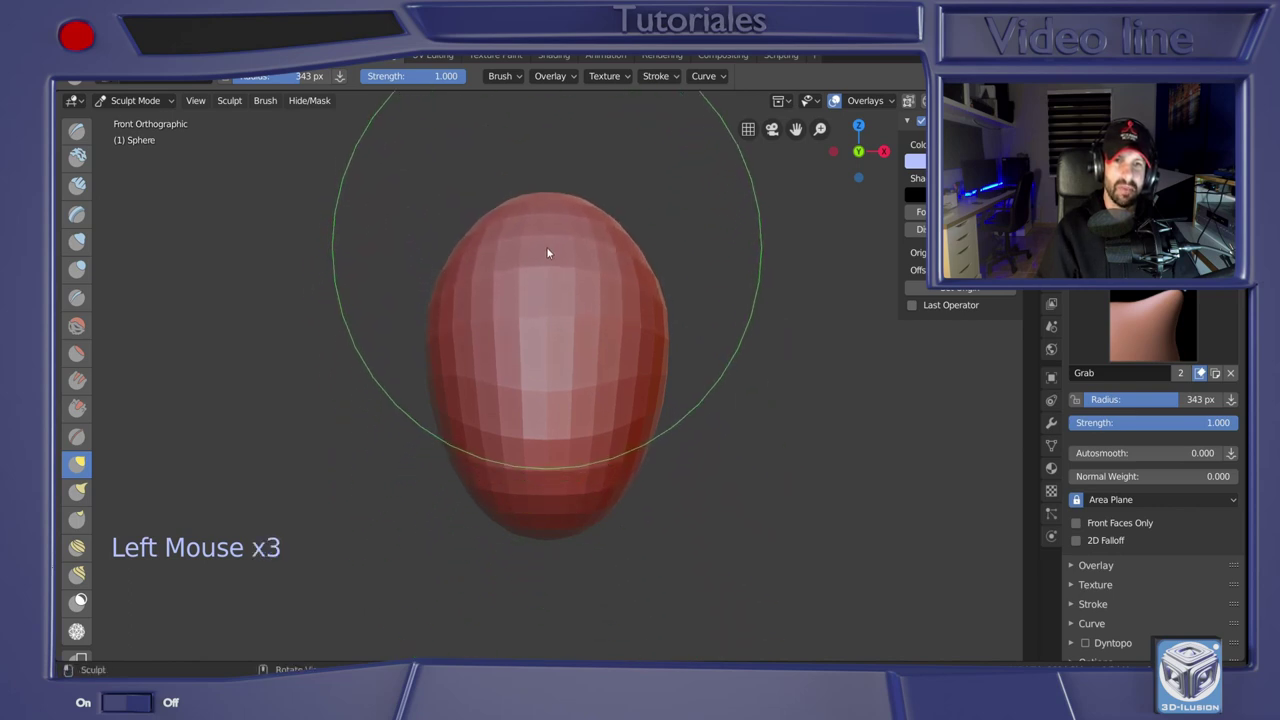
pyautogui.click(552, 251)
pyautogui.click(606, 255)
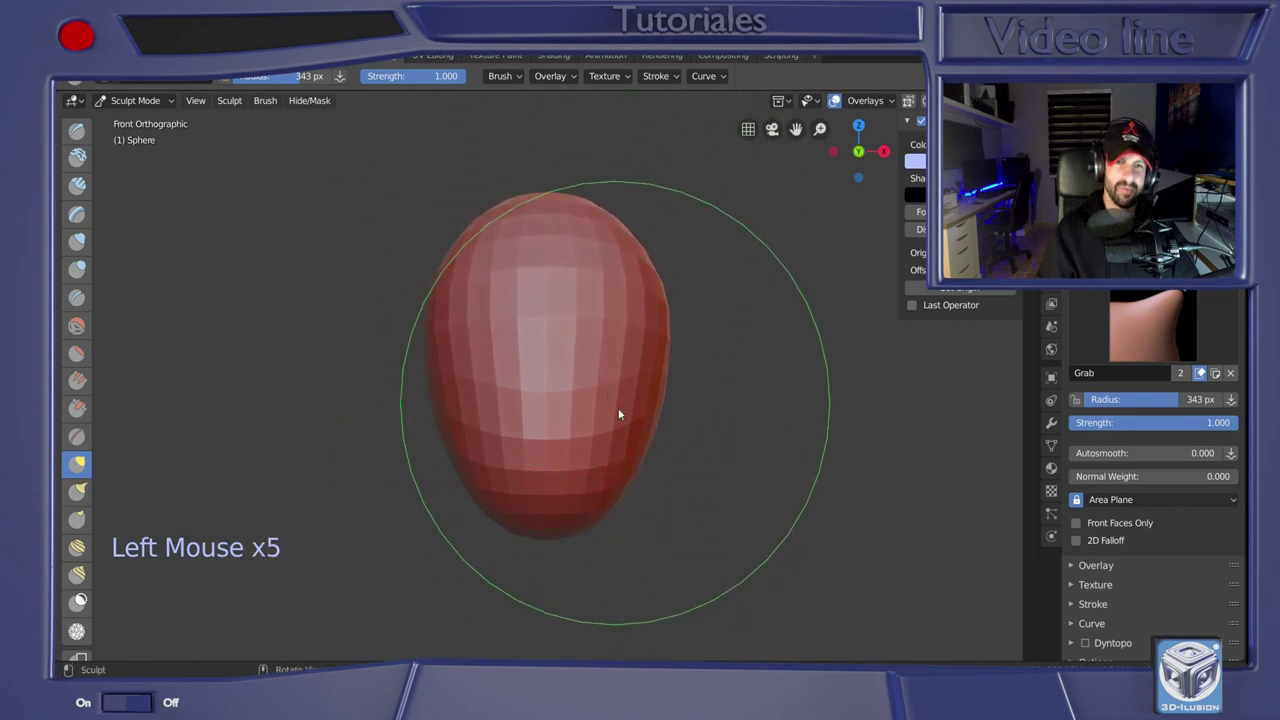
pyautogui.middleClick(602, 416)
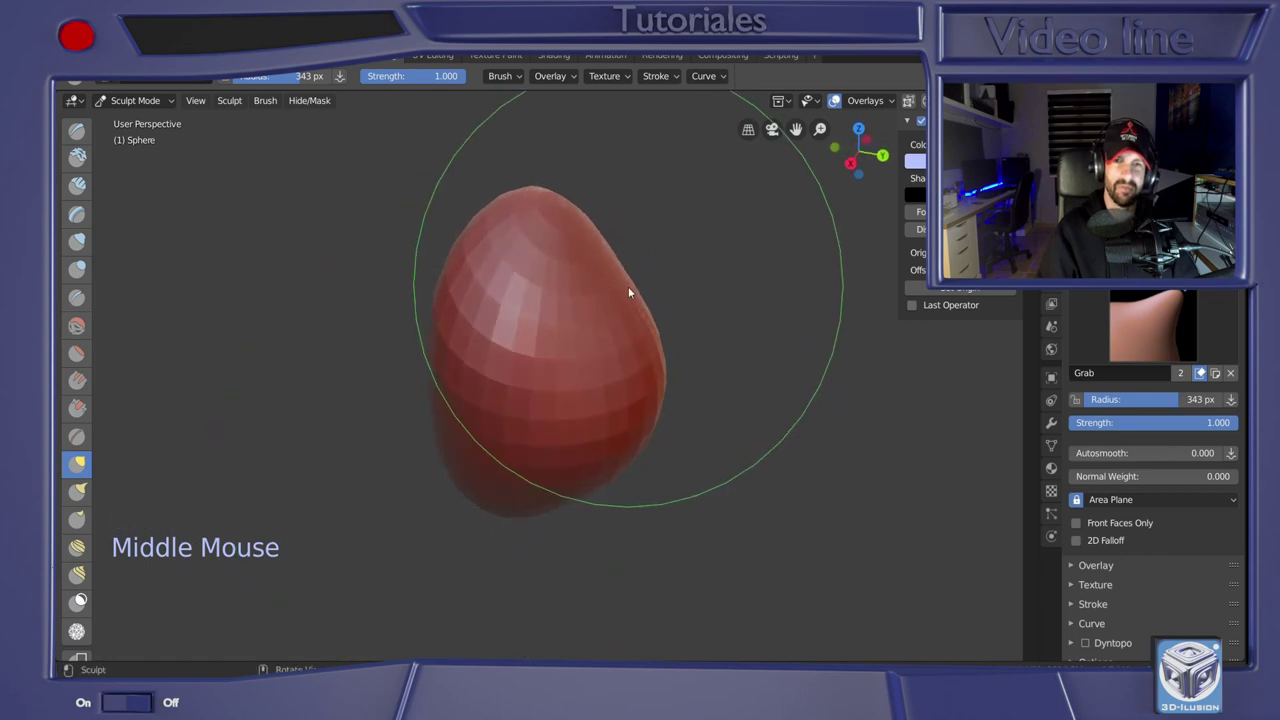
pyautogui.click(628, 297)
pyautogui.click(641, 273)
pyautogui.middleClick(665, 308)
pyautogui.click(659, 259)
# Refine the egg shape with Grab strokes from several orbited angles
pyautogui.click(654, 393)
pyautogui.click(673, 275)
pyautogui.middleClick(671, 356)
pyautogui.click(668, 381)
pyautogui.click(680, 365)
pyautogui.click(667, 259)
pyautogui.middleClick(664, 333)
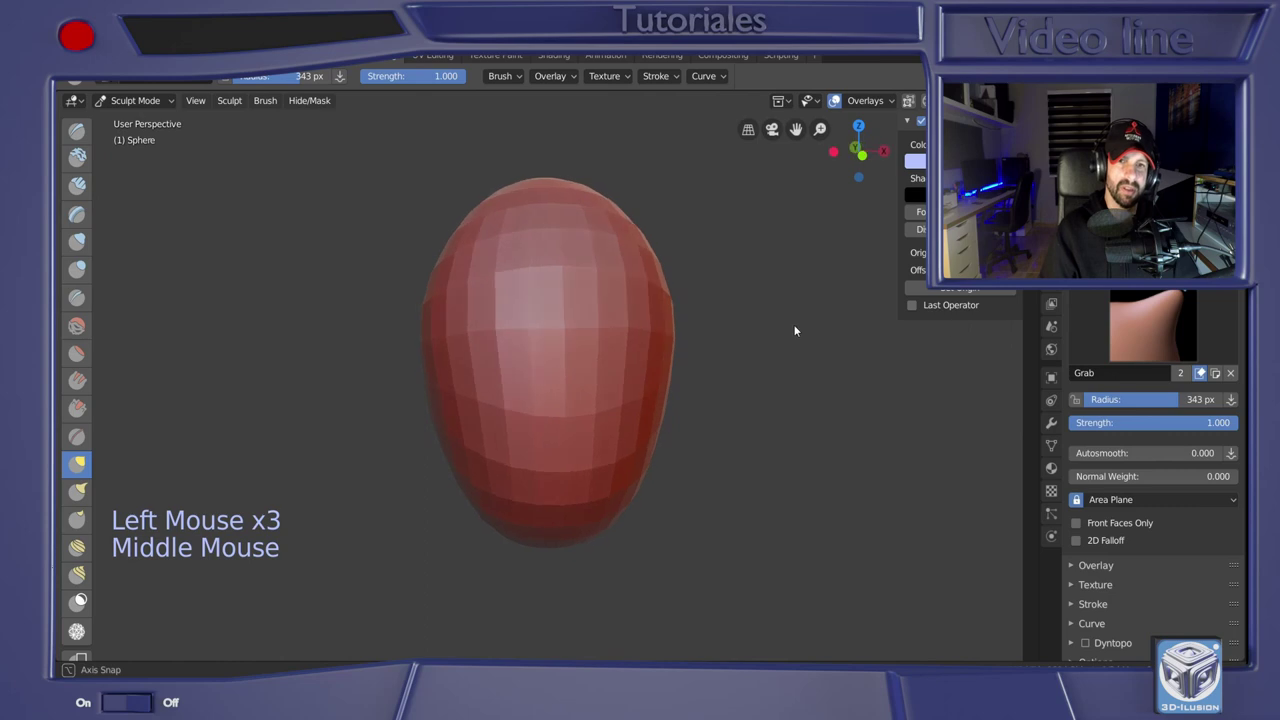
pyautogui.click(314, 367)
pyautogui.click(90, 497)
pyautogui.click(604, 233)
pyautogui.middleClick(587, 252)
# Undo the stray spike and Snake Hook two pointed ears out of the top
pyautogui.middleClick(538, 273)
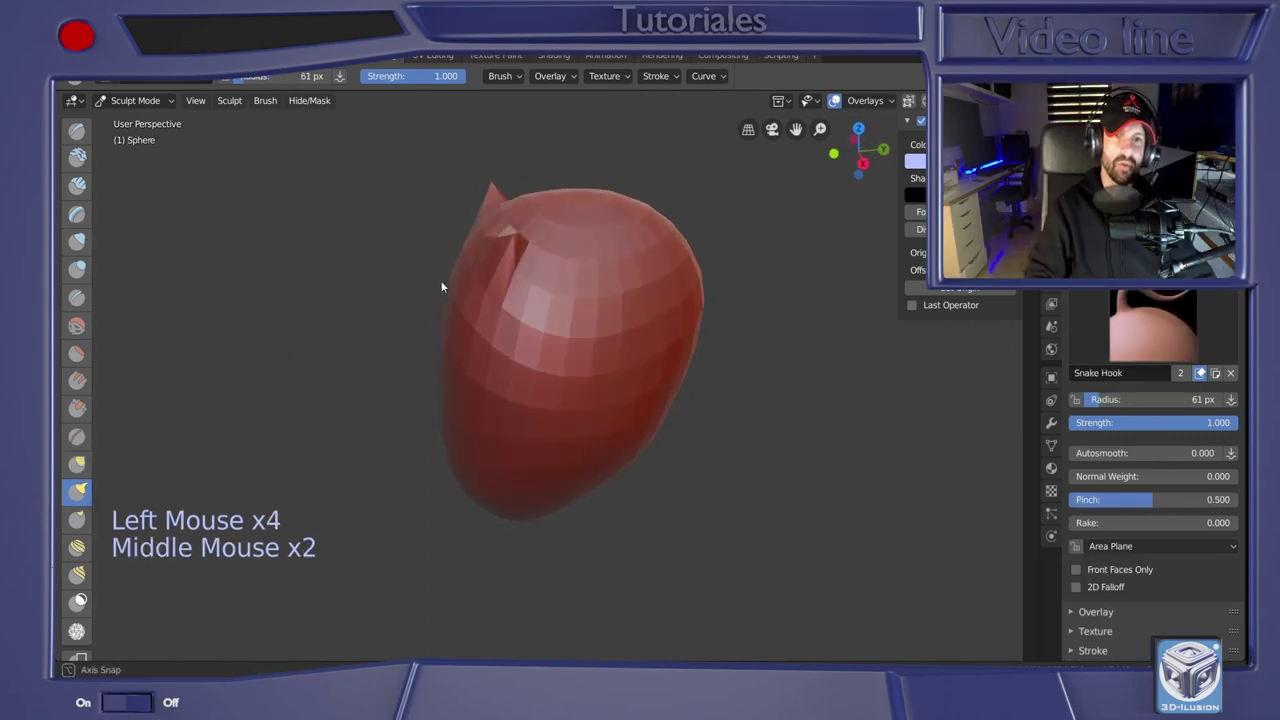
pyautogui.press('ctrl+z')
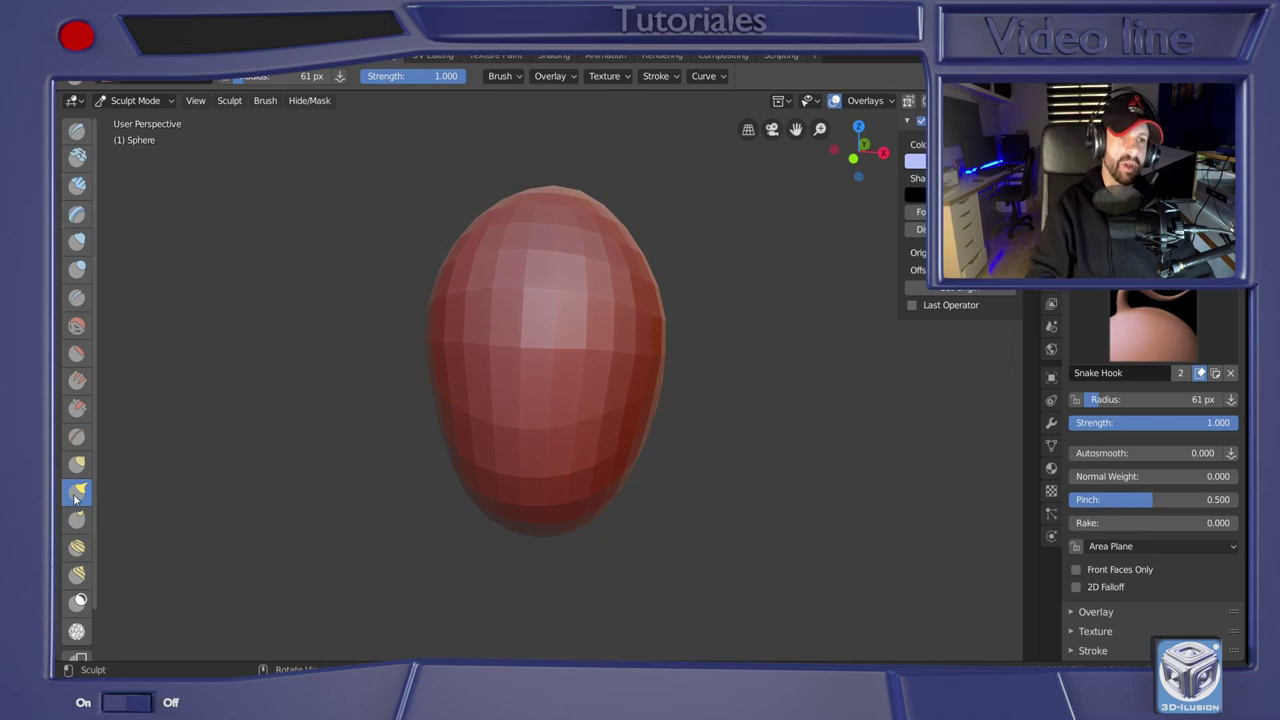
pyautogui.click(83, 600)
pyautogui.click(83, 600)
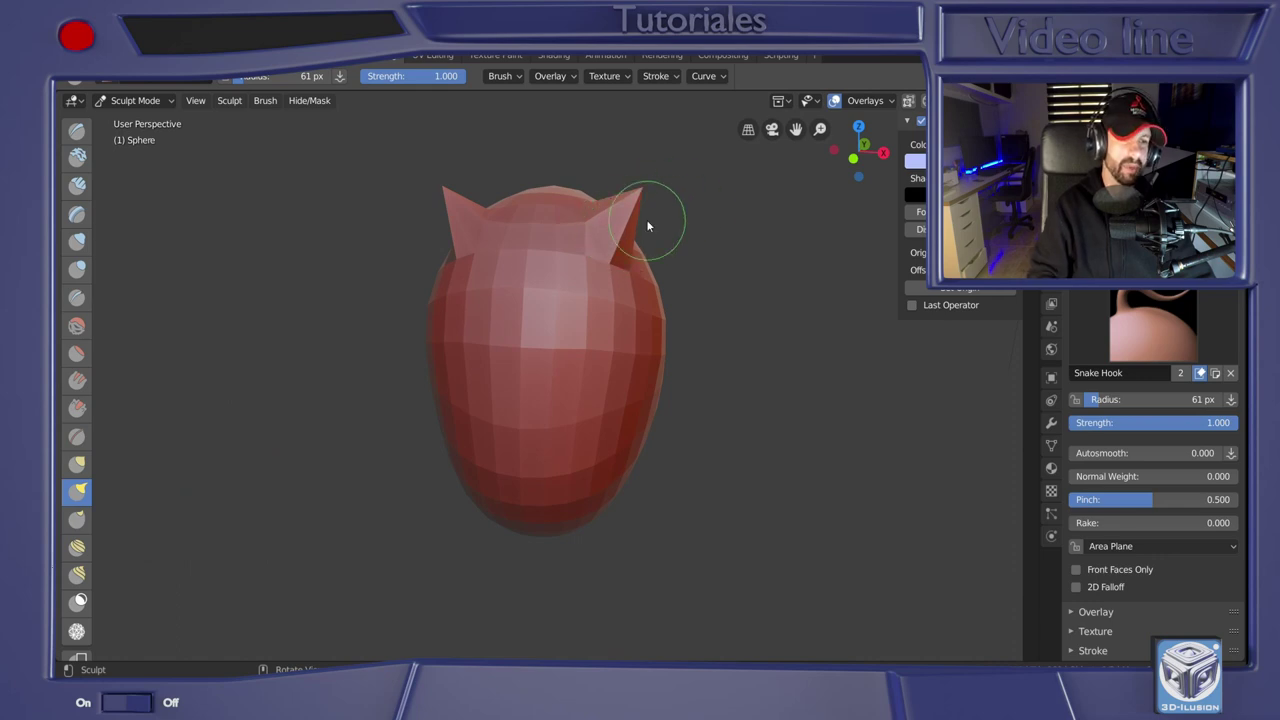
pyautogui.click(82, 551)
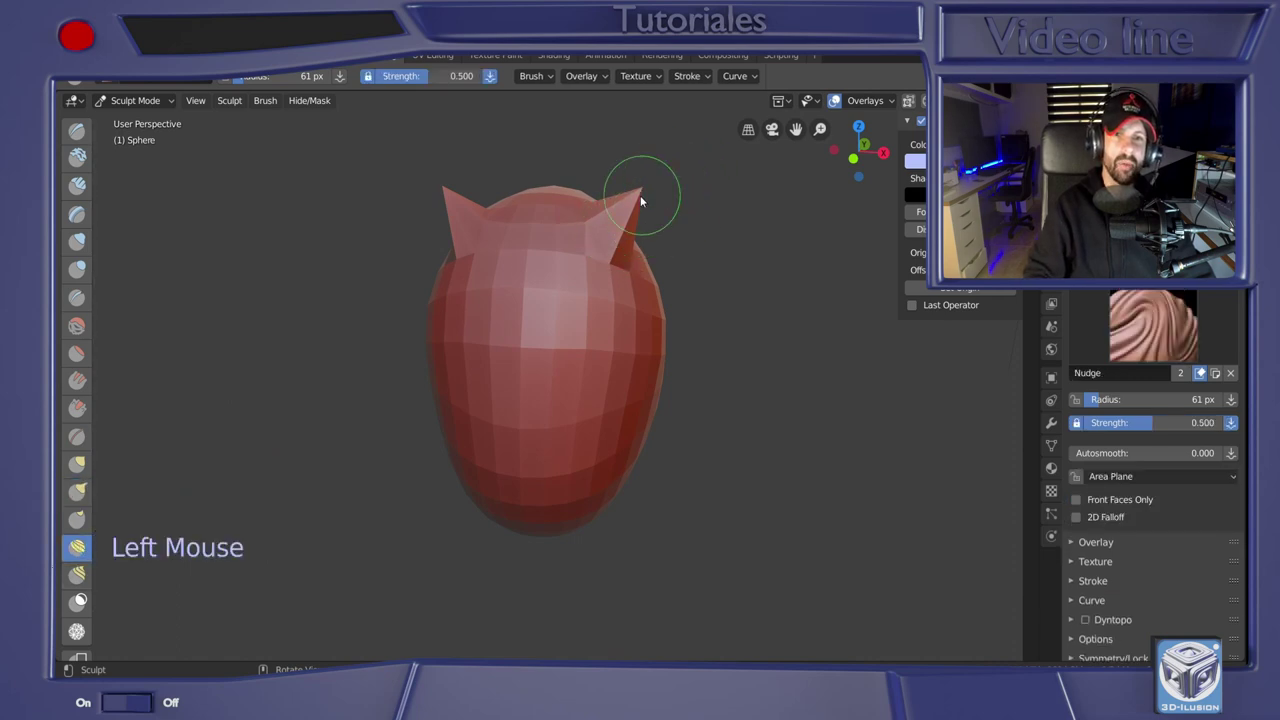
# Nudge the right ear into shape, checking it from several angles
pyautogui.click(83, 600)
pyautogui.click(83, 600)
pyautogui.middleClick(83, 600)
pyautogui.click(83, 600)
pyautogui.middleClick(83, 600)
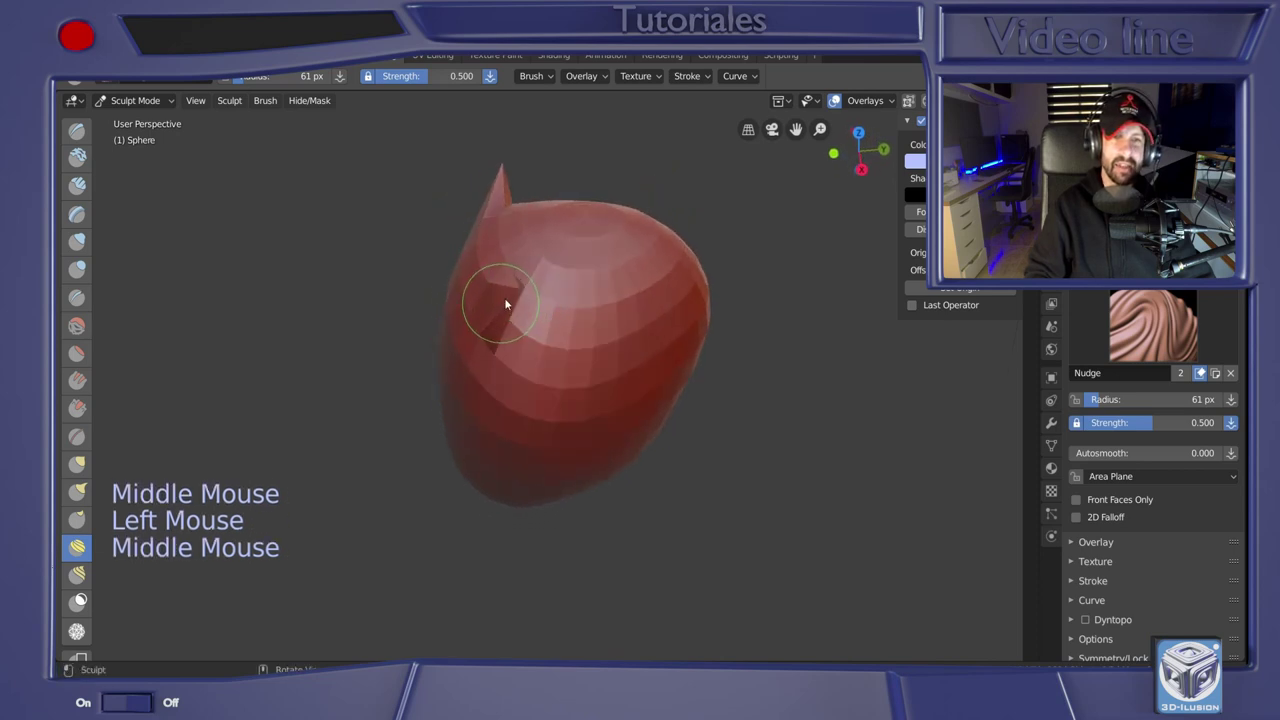
pyautogui.click(512, 284)
pyautogui.middleClick(539, 301)
pyautogui.middleClick(587, 249)
pyautogui.click(83, 581)
# Preview the Rotate brush on the ear, then make Mask the active brush
pyautogui.click(602, 207)
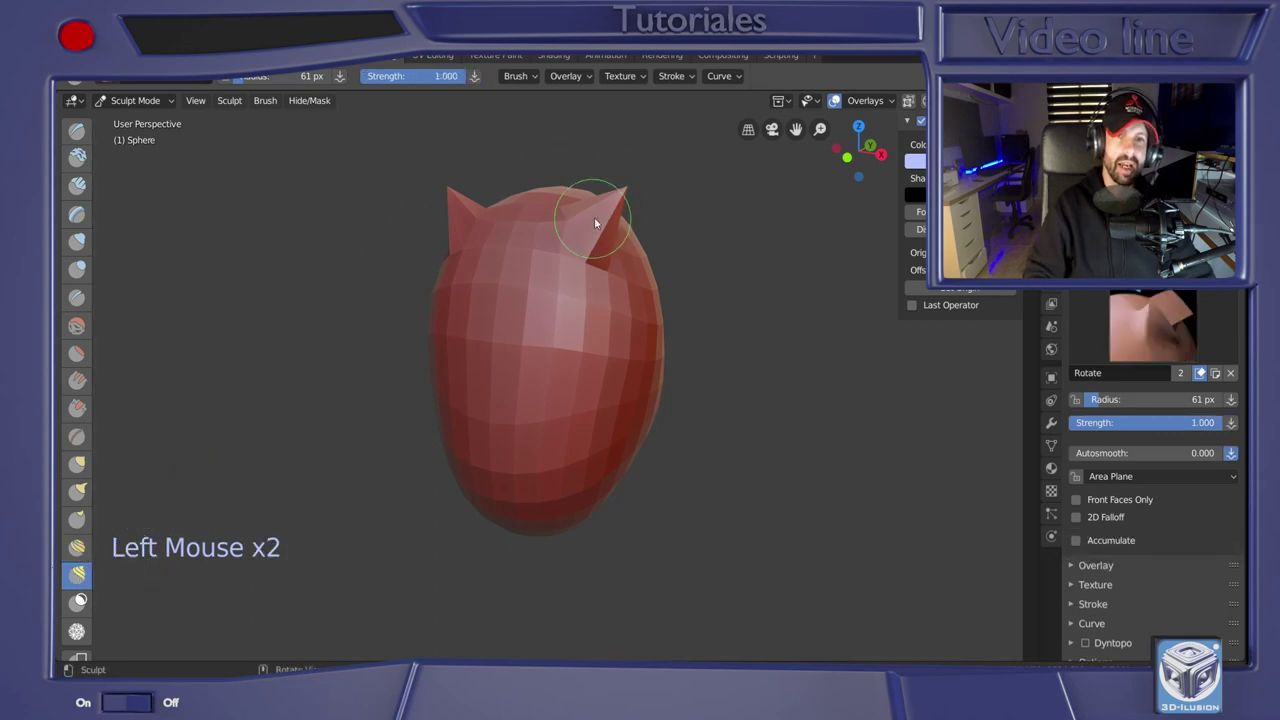
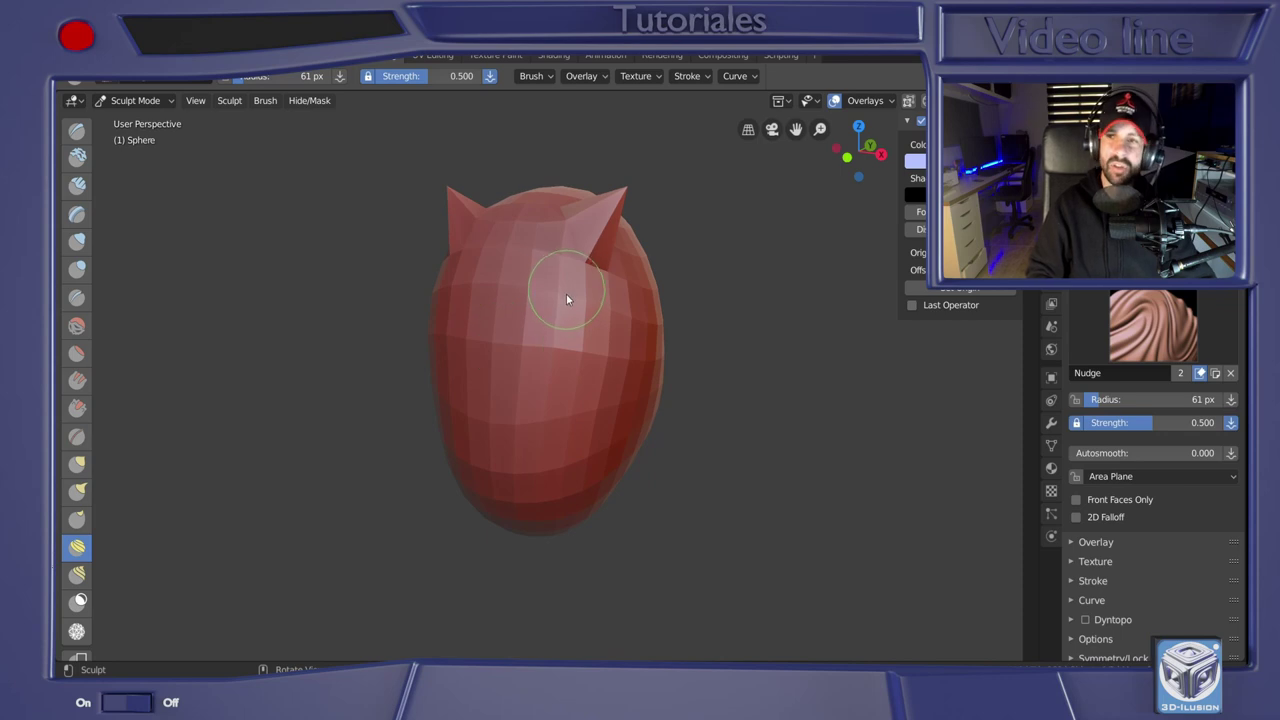
pyautogui.click(484, 340)
pyautogui.middleClick(553, 338)
pyautogui.middleClick(580, 345)
pyautogui.click(597, 278)
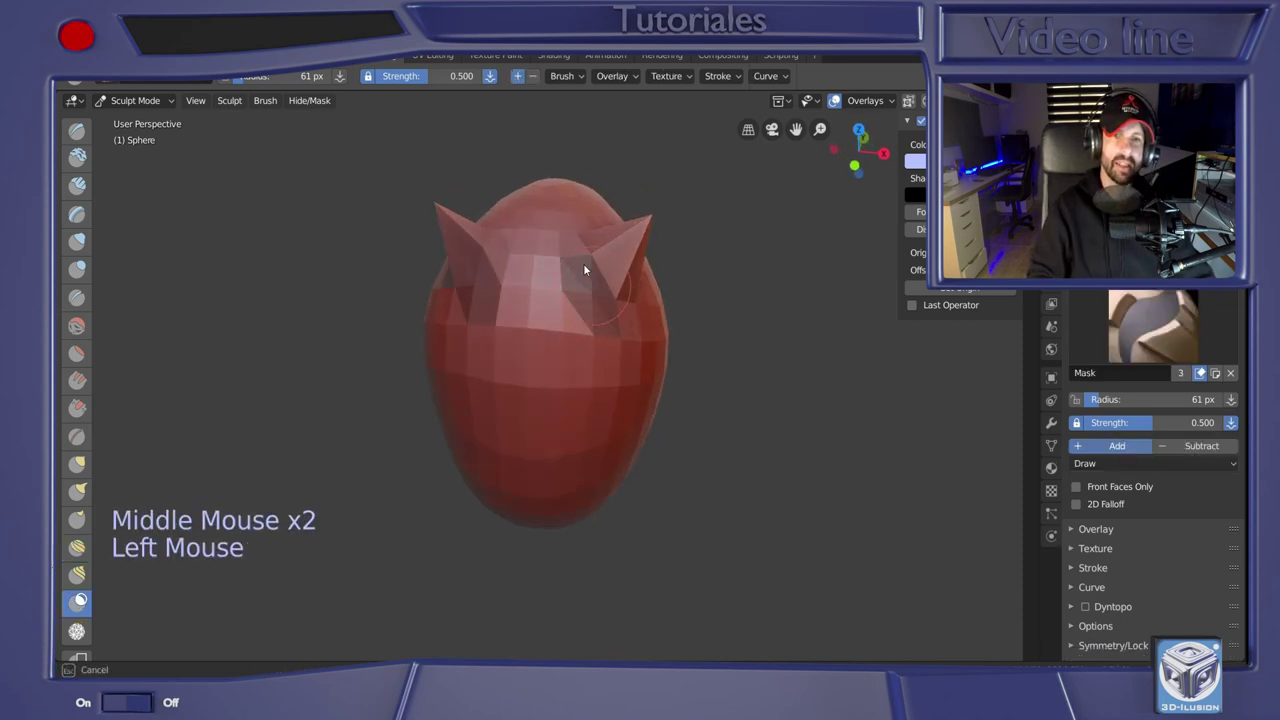
pyautogui.middleClick(533, 300)
pyautogui.middleClick(602, 276)
pyautogui.click(546, 271)
pyautogui.middleClick(605, 296)
pyautogui.click(499, 420)
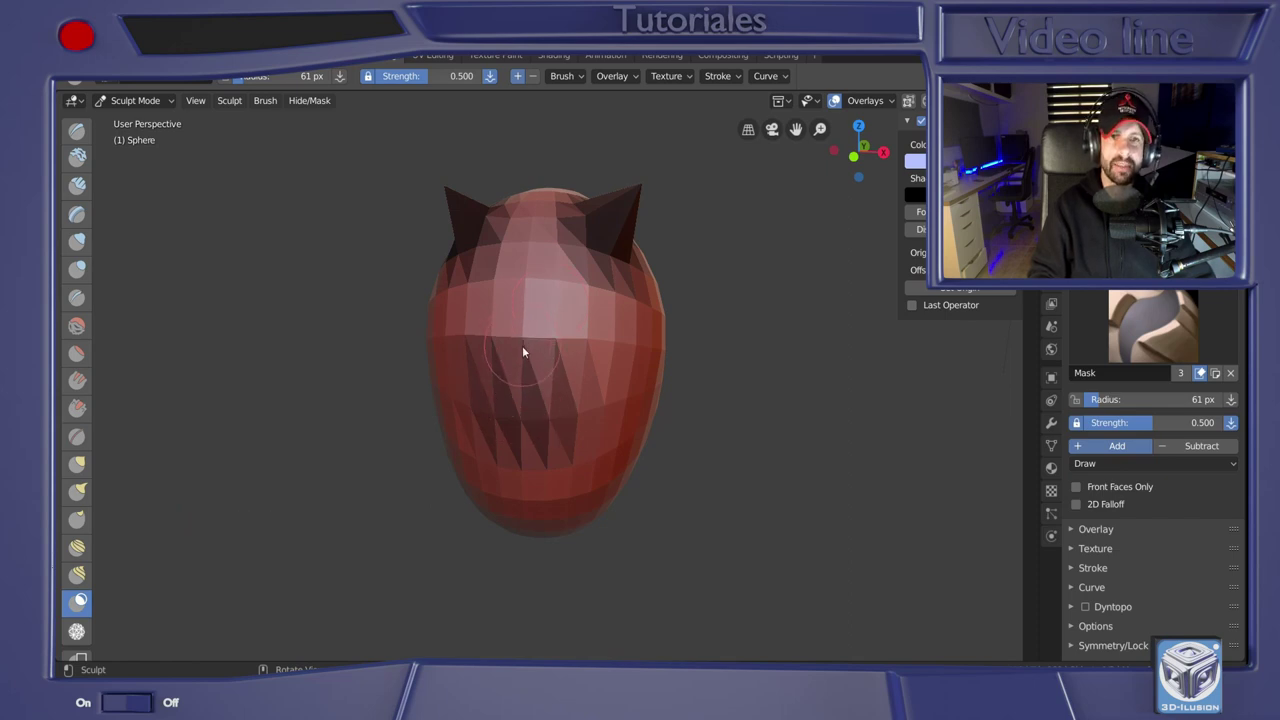
pyautogui.click(536, 335)
pyautogui.click(535, 360)
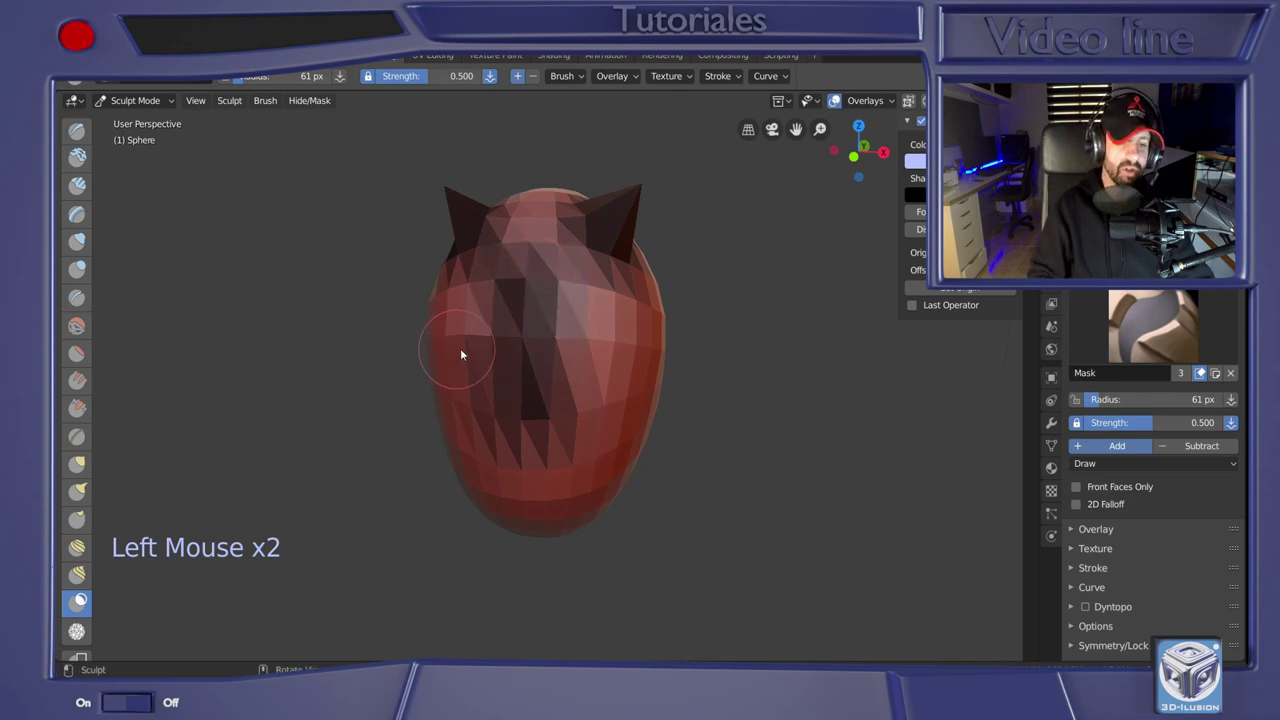
pyautogui.click(559, 322)
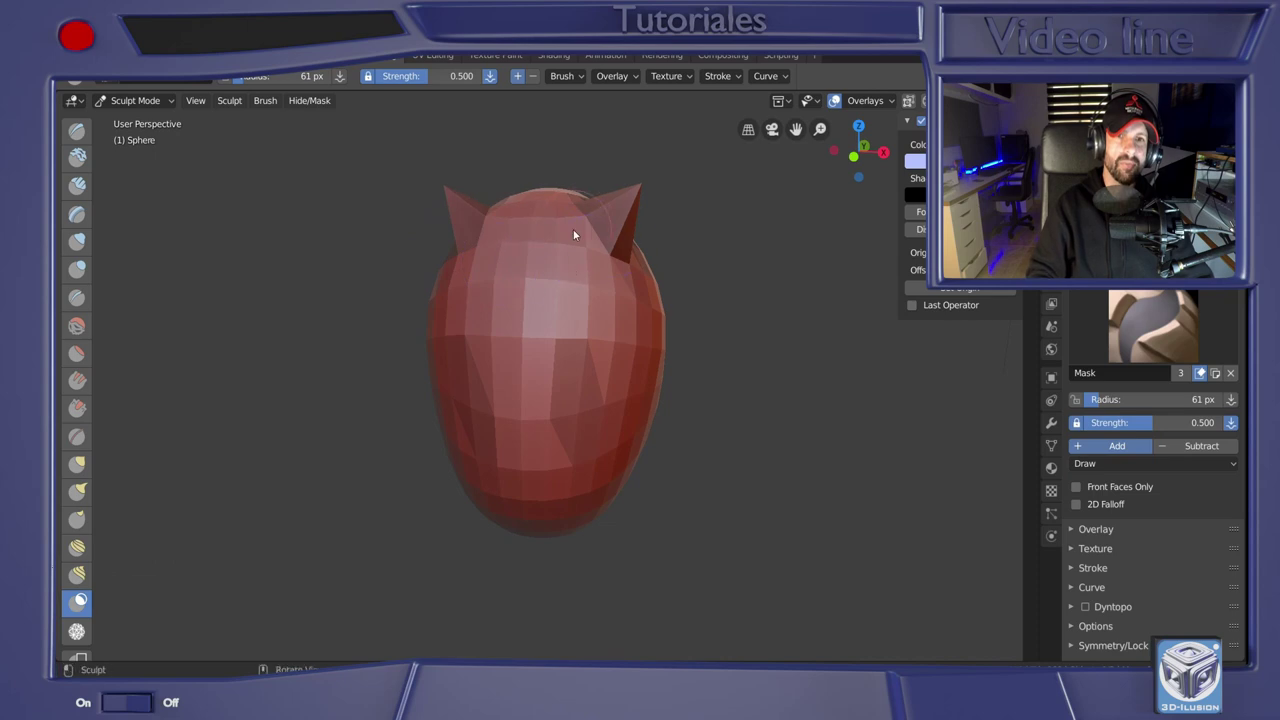
pyautogui.middleClick(533, 303)
pyautogui.click(576, 297)
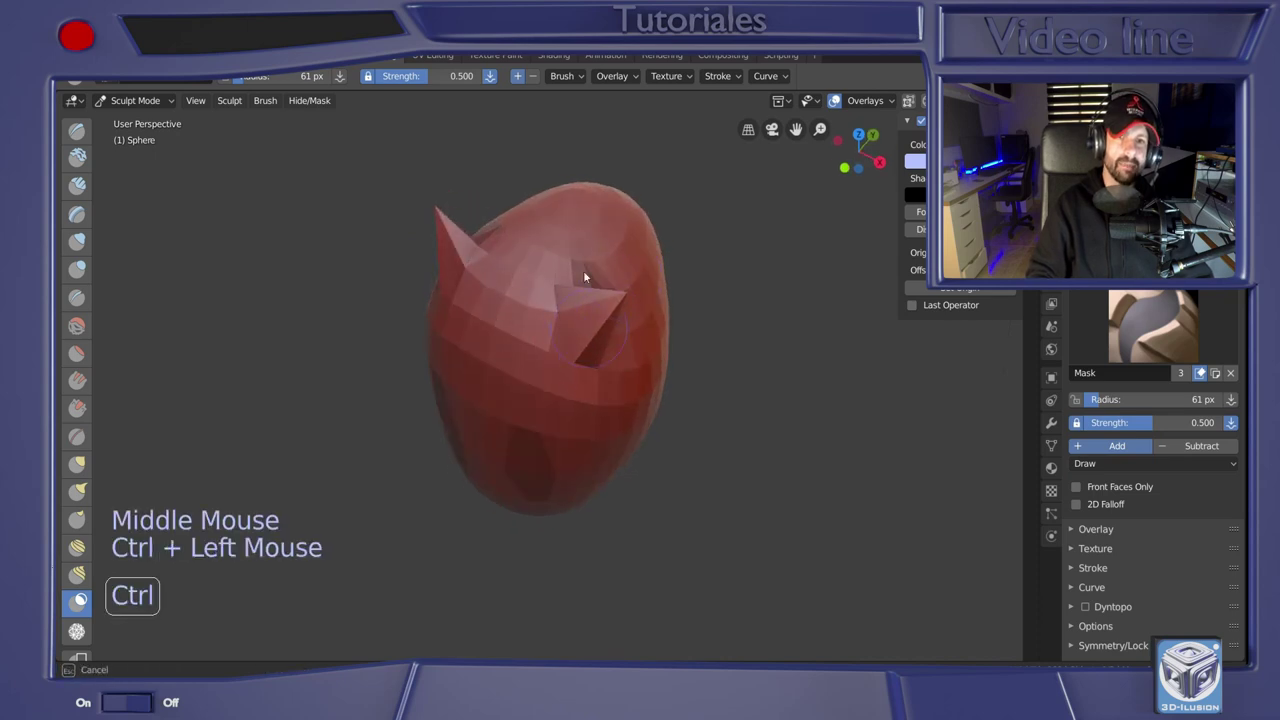
pyautogui.middleClick(608, 286)
pyautogui.middleClick(586, 321)
pyautogui.click(574, 398)
pyautogui.middleClick(592, 311)
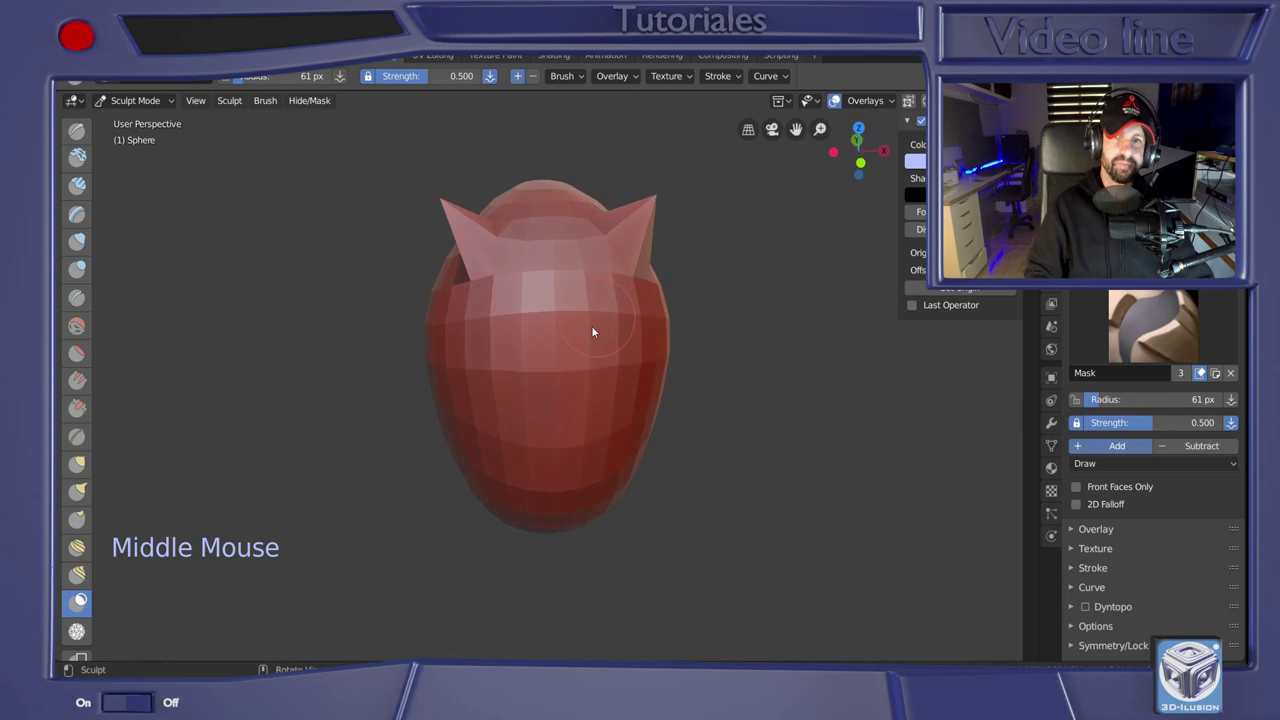
pyautogui.middleClick(593, 308)
pyautogui.middleClick(527, 333)
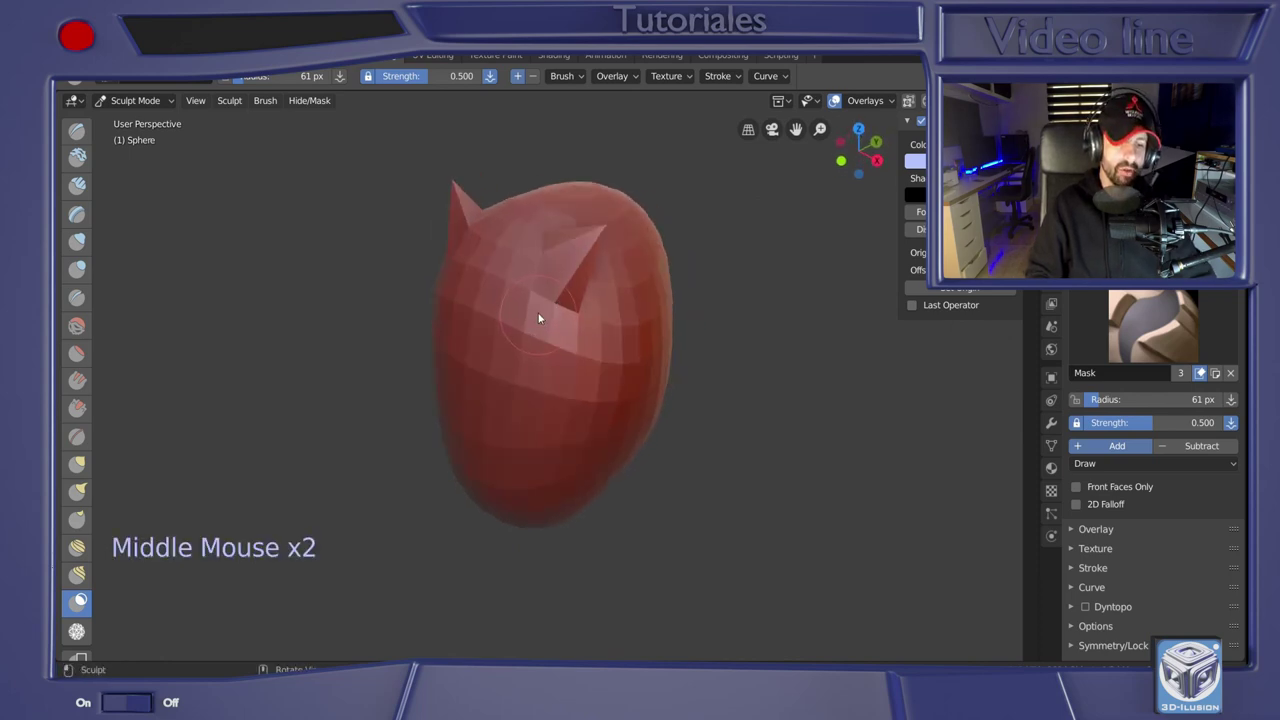
# Undo the sculpt strokes until the horned shape is a plain round sphere again
pyautogui.press('ctrl+z')
pyautogui.press('ctrl+z')
pyautogui.press('ctrl+z')
pyautogui.press('ctrl+z')
pyautogui.press('ctrl+z')
pyautogui.press('ctrl+z')
pyautogui.press('ctrl+z')
pyautogui.press('ctrl+z')
# Orbit around the sphere to confirm it is smooth from all sides
pyautogui.middleClick(570, 320)
pyautogui.middleClick(588, 343)
pyautogui.middleClick(599, 334)
pyautogui.middleClick(596, 284)
pyautogui.middleClick(597, 321)
pyautogui.middleClick(555, 336)
pyautogui.middleClick(598, 304)
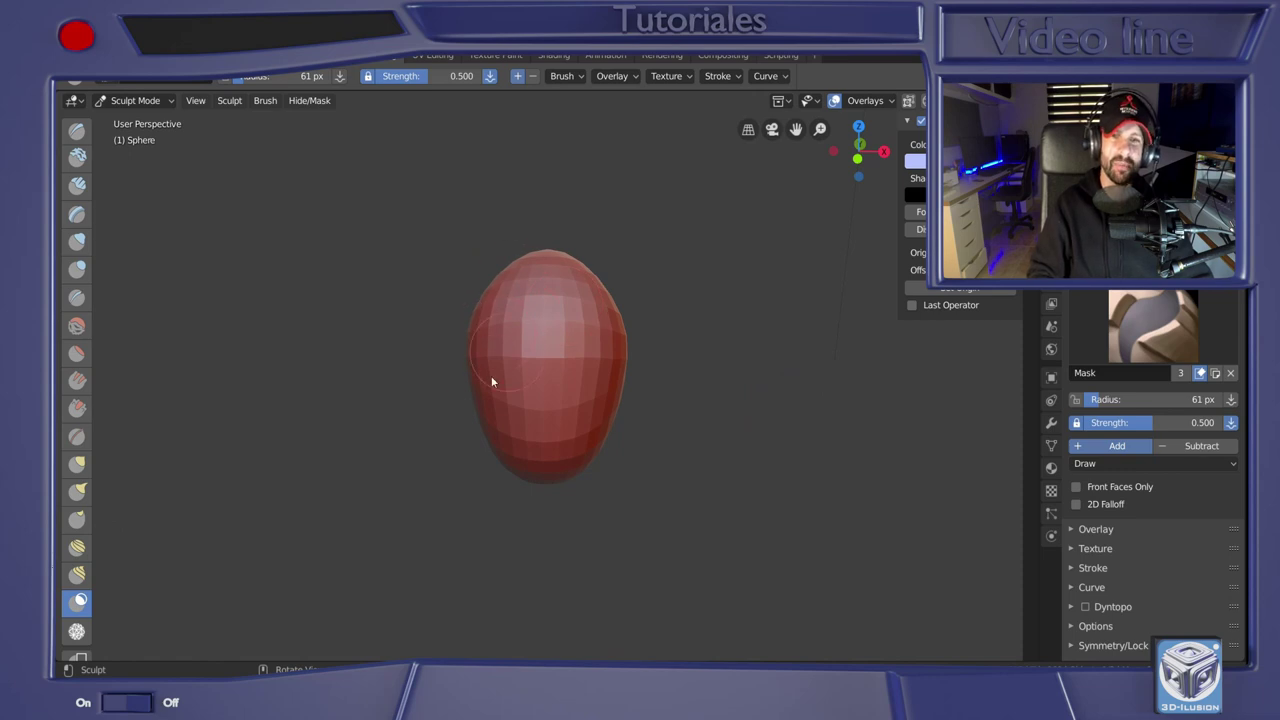
pyautogui.middleClick(1099, 460)
pyautogui.middleClick(1113, 501)
# Enable Dyntopo and set its Detail Size to 5 px in the expanded panel
pyautogui.click(1090, 610)
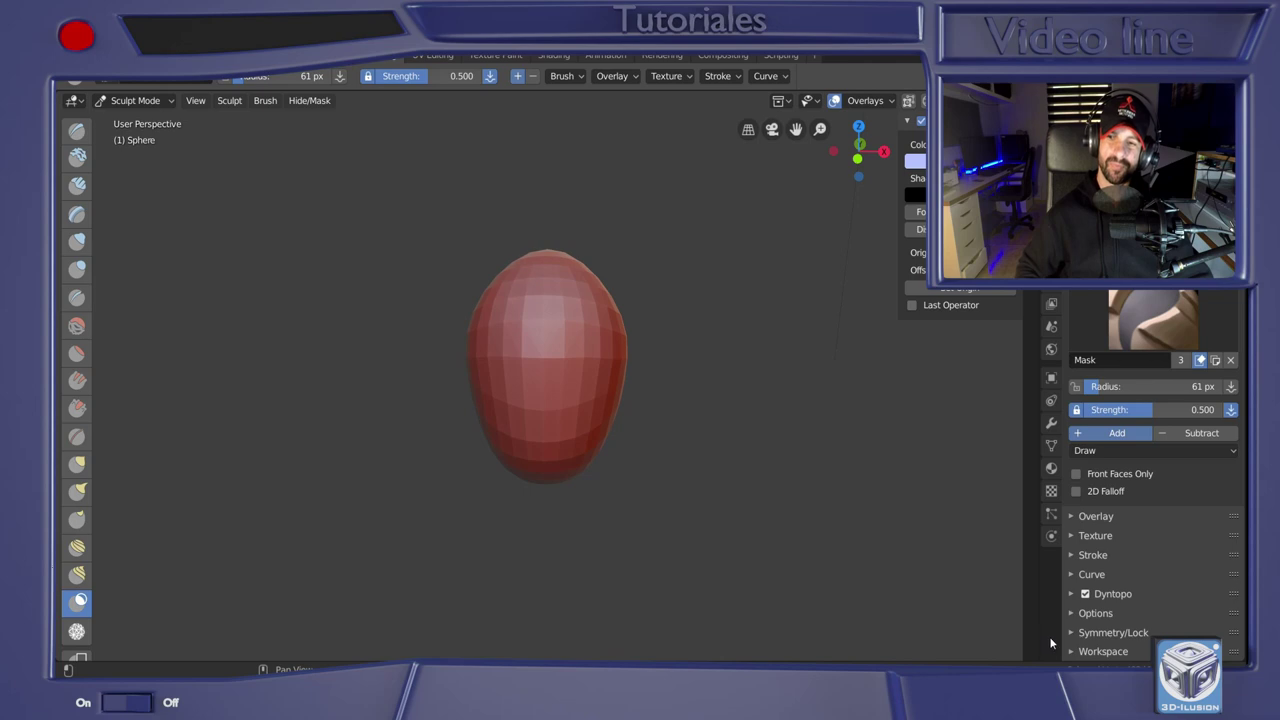
pyautogui.click(1073, 597)
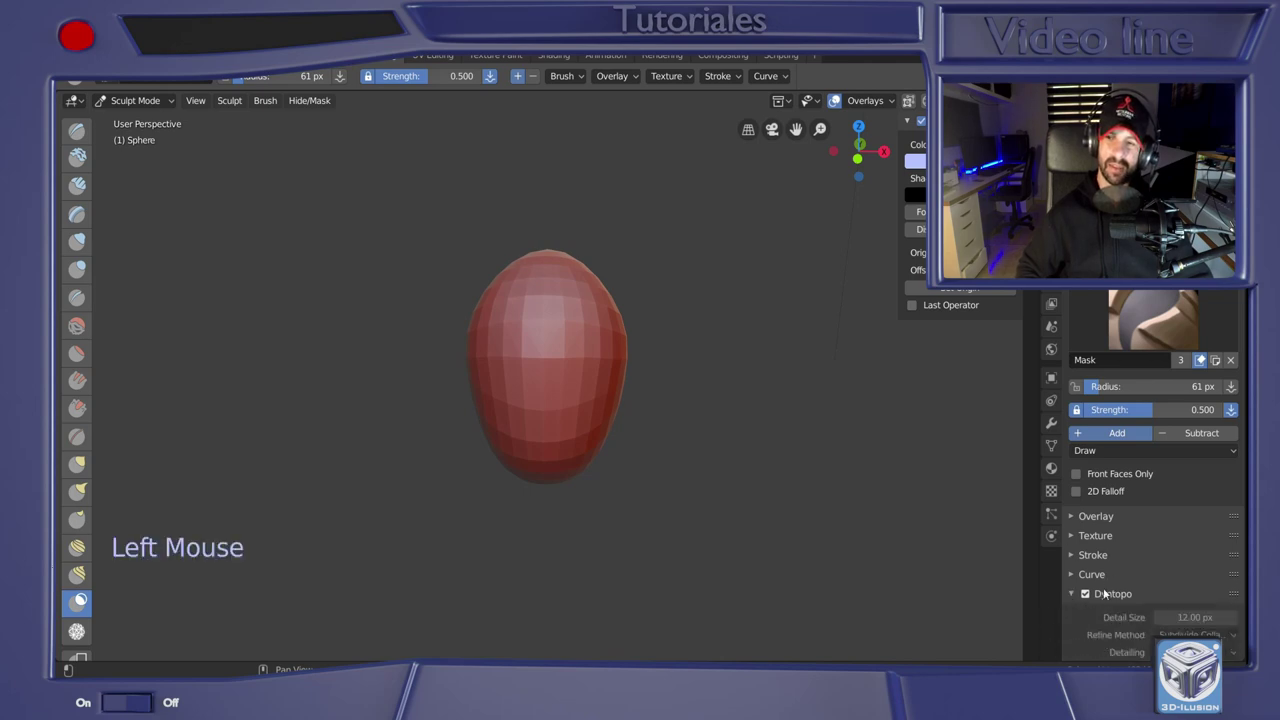
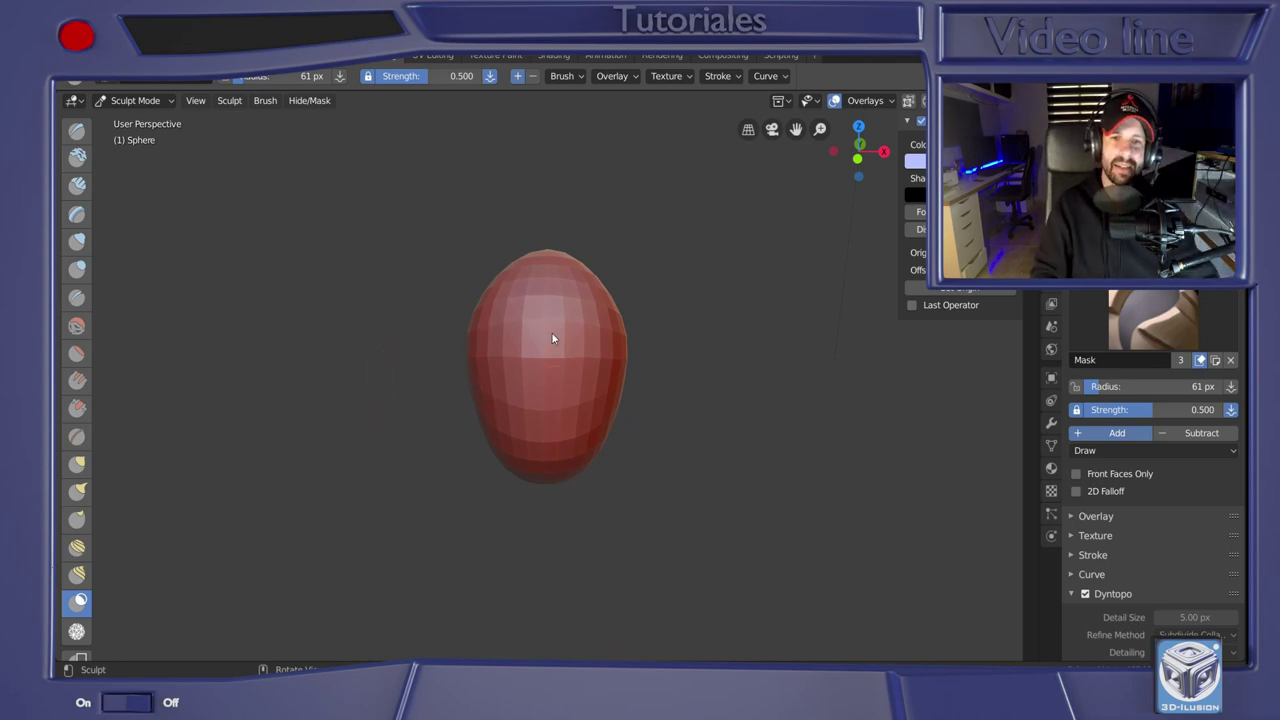
pyautogui.middleClick(1217, 645)
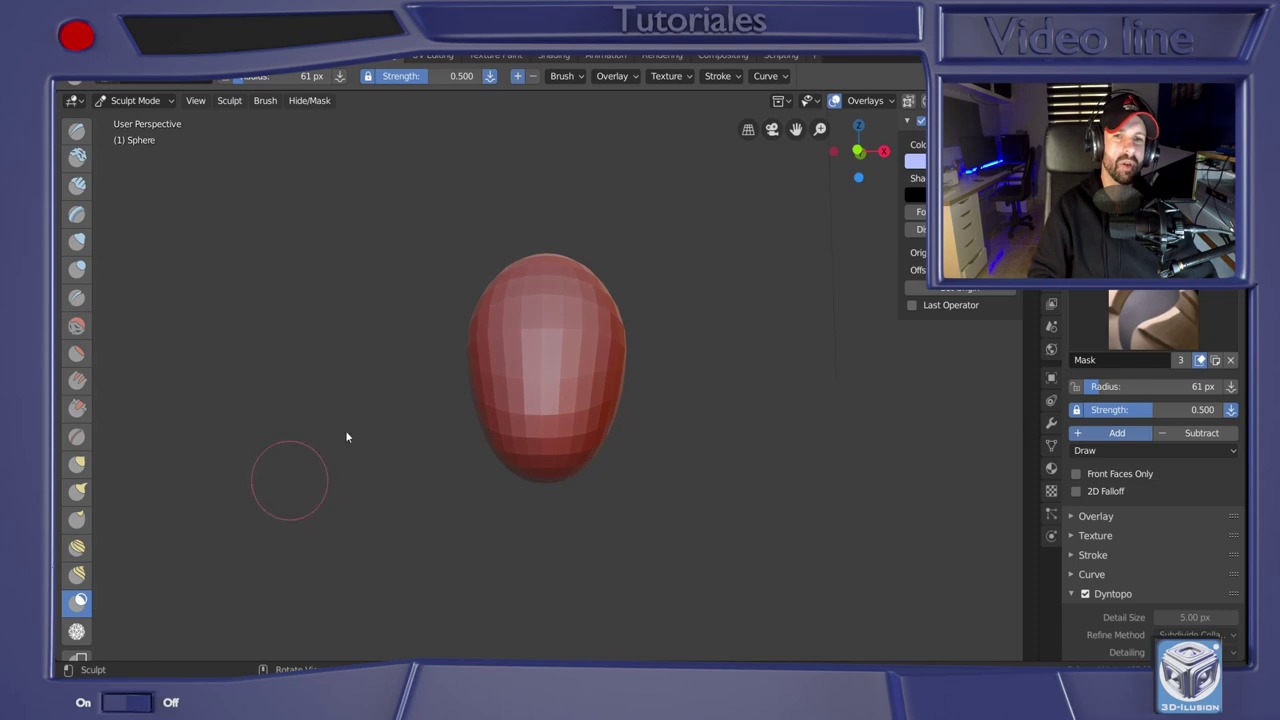
pyautogui.middleClick(1217, 645)
pyautogui.middleClick(1217, 645)
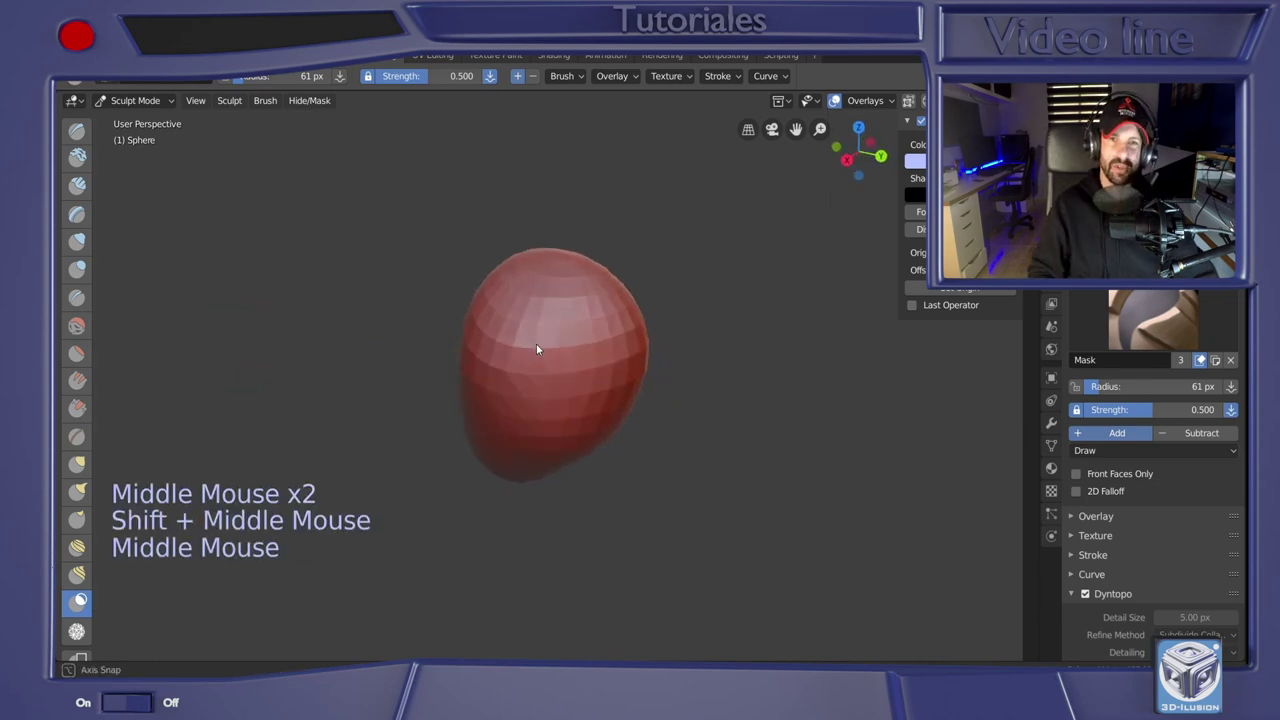
pyautogui.middleClick(1217, 645)
pyautogui.middleClick(1217, 645)
pyautogui.middleClick(1217, 645)
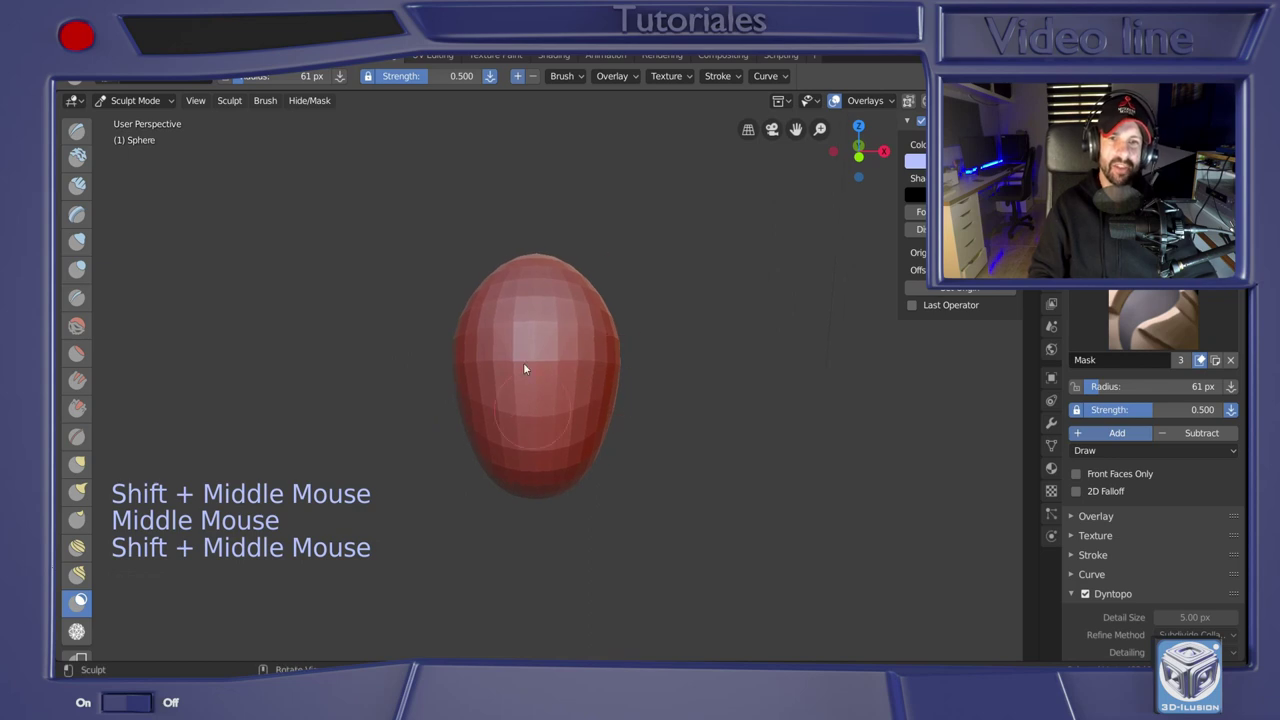
# Make Clay Strips the active brush with a 354 px radius and 0.5 strength
pyautogui.click(1180, 671)
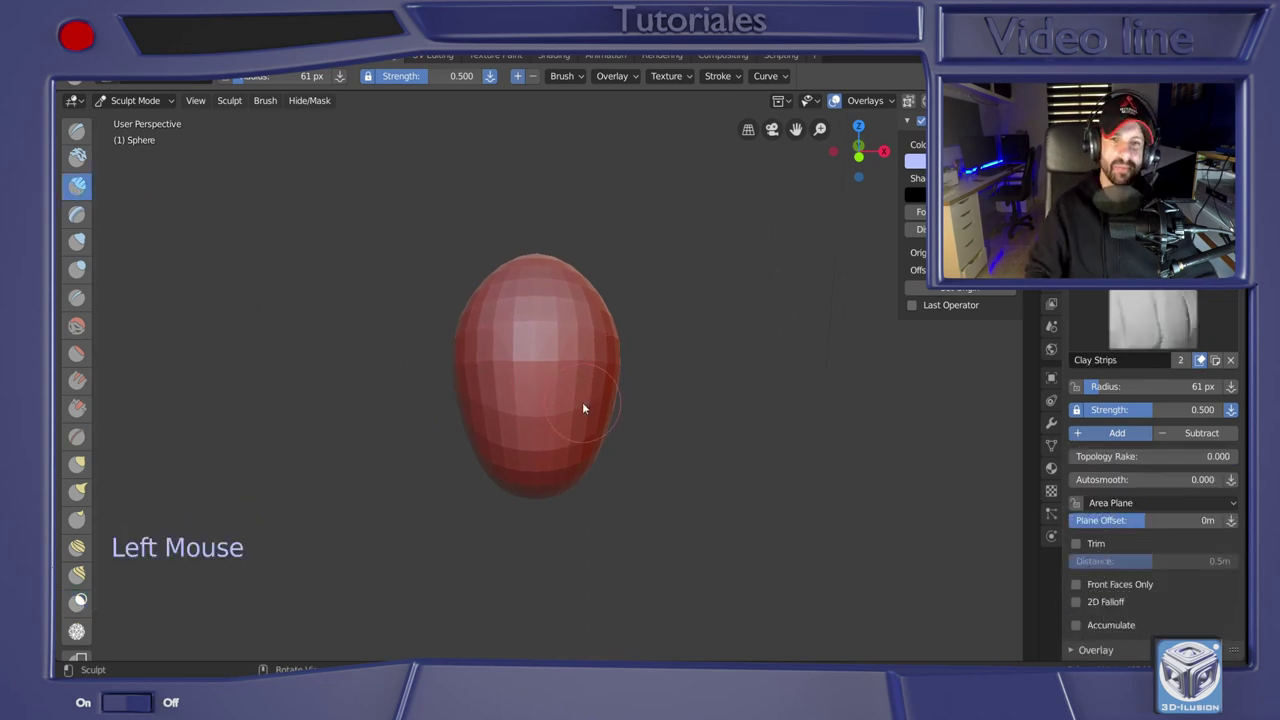
pyautogui.click(1217, 645)
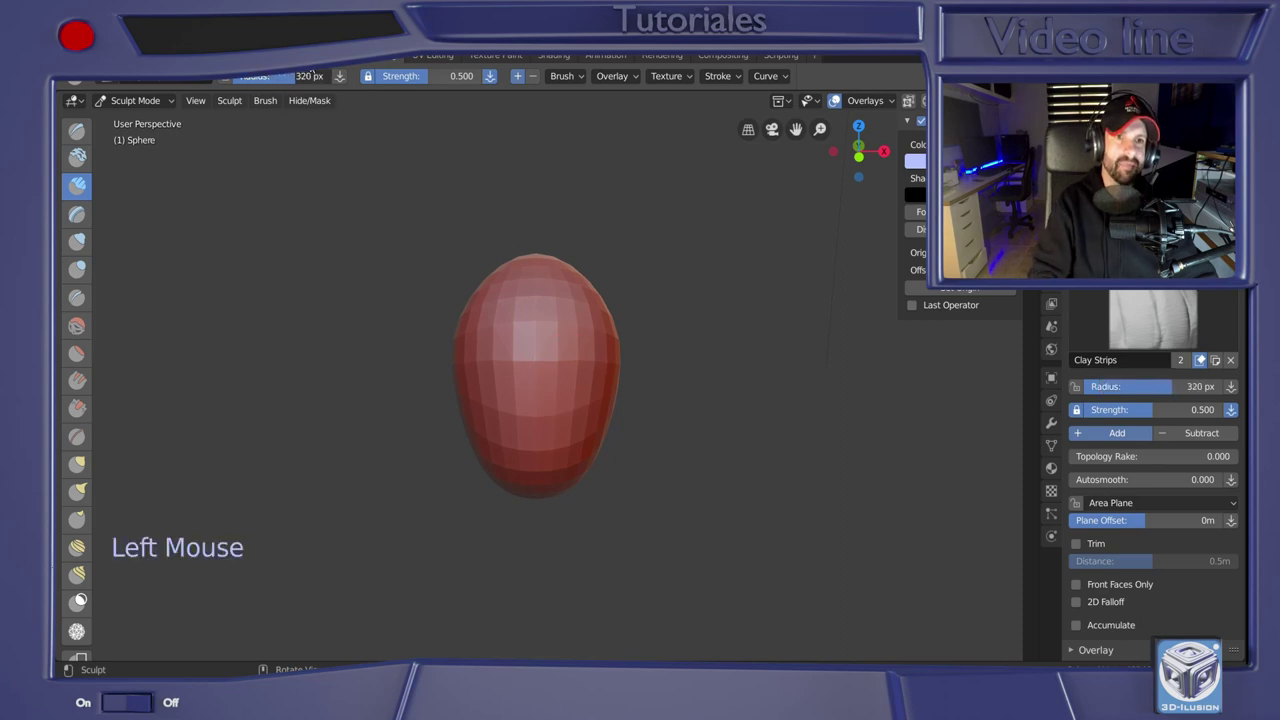
pyautogui.press('z')
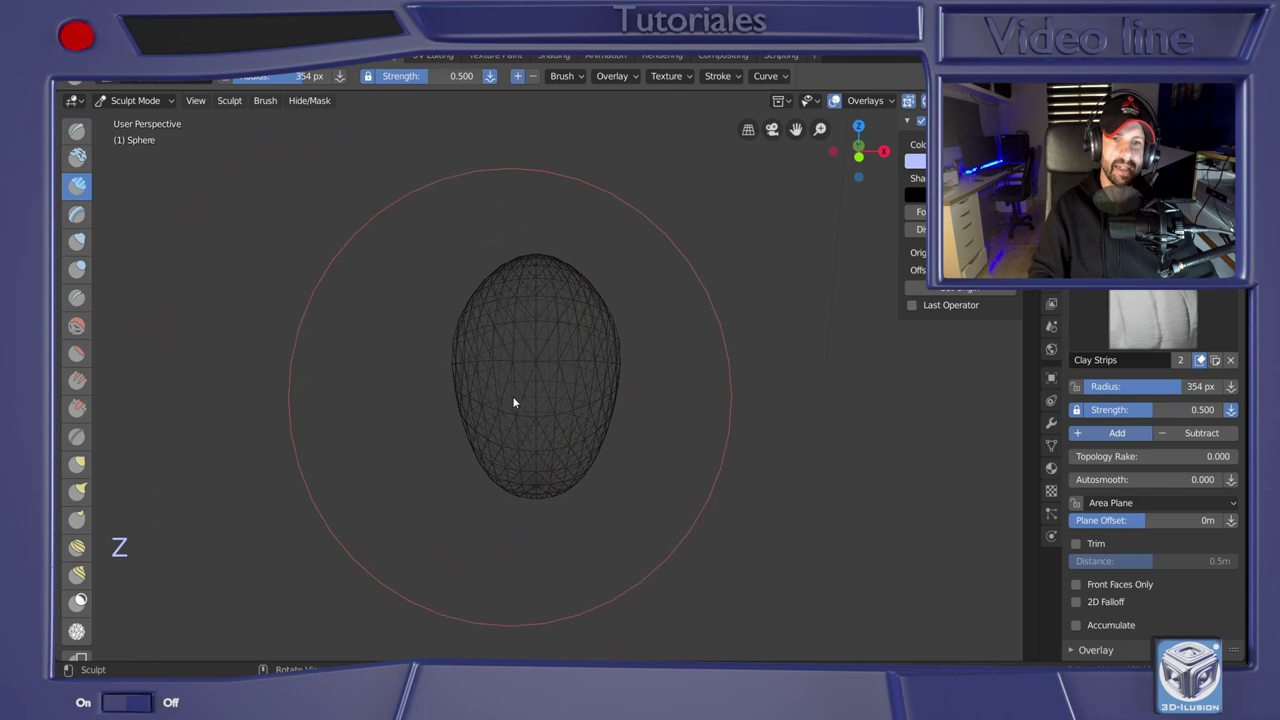
pyautogui.click(1217, 645)
# Lay clay strokes around the sphere, then build up its front face from the front view
pyautogui.middleClick(1217, 645)
pyautogui.click(1217, 645)
pyautogui.middleClick(1217, 645)
pyautogui.click(1217, 645)
pyautogui.middleClick(1217, 645)
pyautogui.click(1217, 645)
pyautogui.middleClick(1217, 645)
pyautogui.middleClick(1217, 645)
pyautogui.scroll(3)
pyautogui.middleClick(1217, 645)
pyautogui.middleClick(1217, 645)
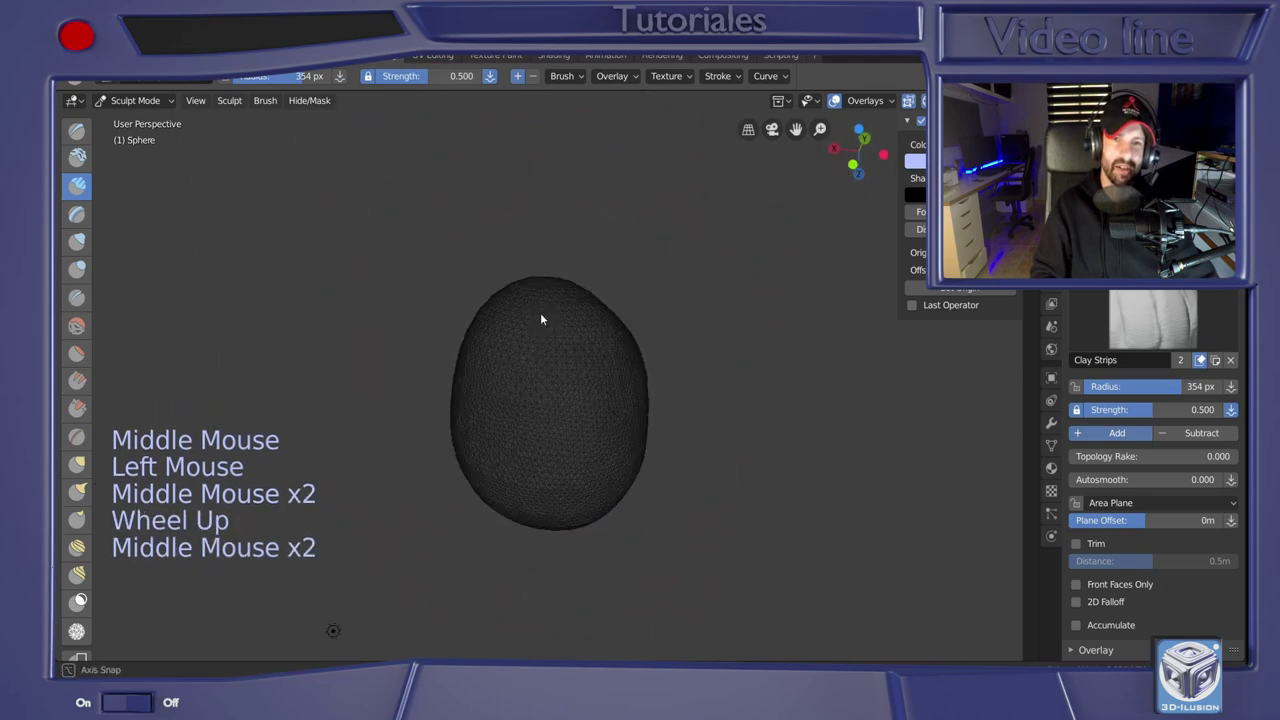
pyautogui.press('KP_1')
pyautogui.click(1217, 645)
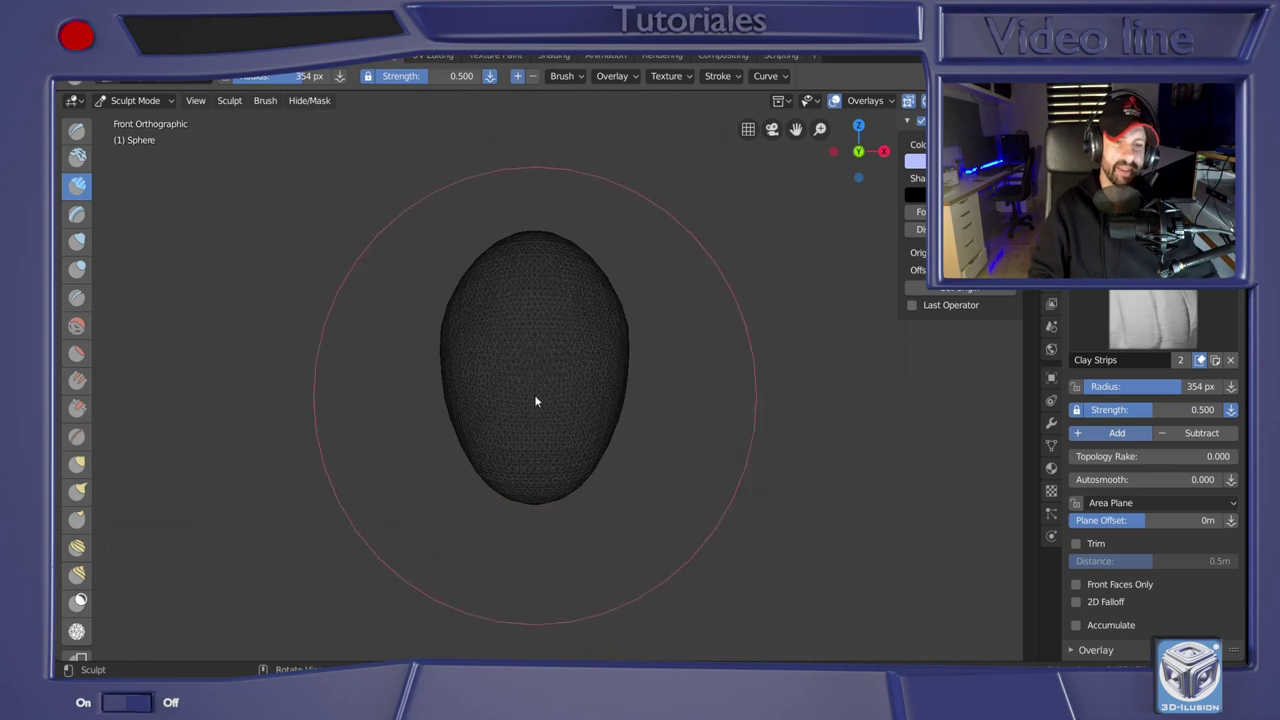
# Hide the wireframe overlay and keep layering clay strokes for a dense, smooth surface
pyautogui.press('z')
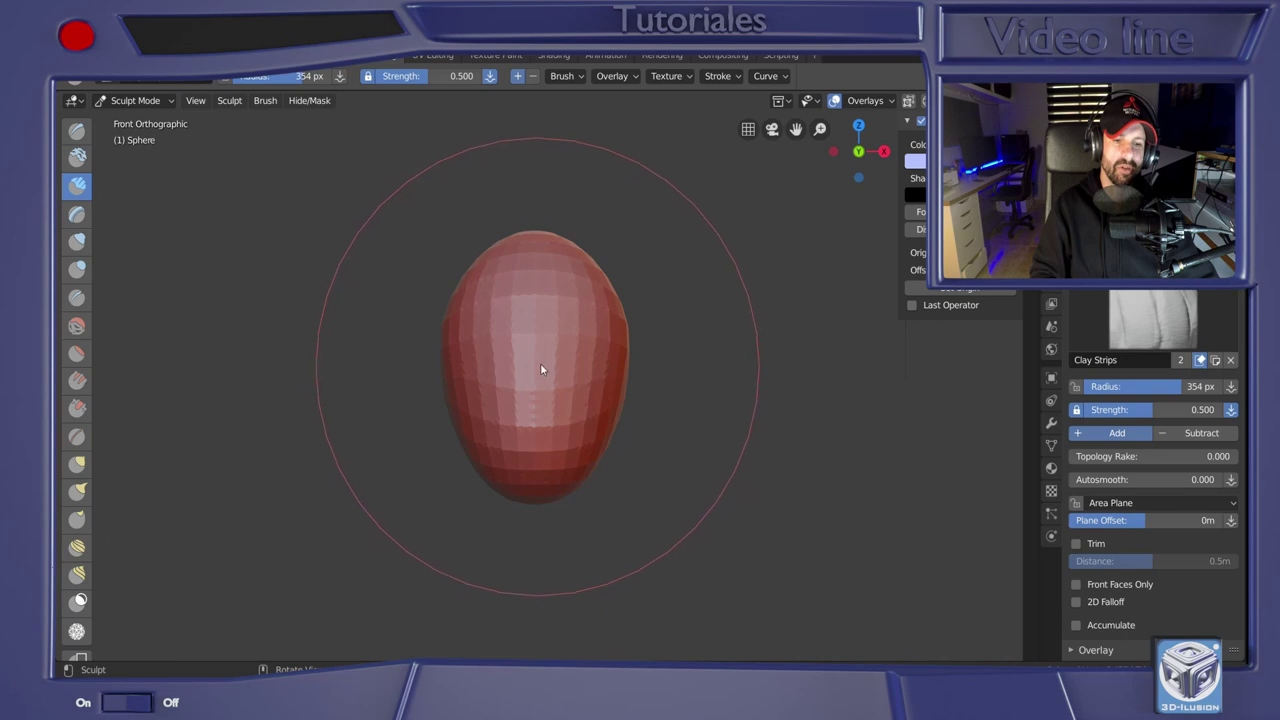
pyautogui.click(1217, 645)
pyautogui.doubleClick(1217, 645)
pyautogui.click(1217, 645)
pyautogui.middleClick(1217, 645)
pyautogui.click(1217, 645)
pyautogui.middleClick(1217, 645)
pyautogui.click(1217, 645)
pyautogui.middleClick(1217, 645)
pyautogui.click(1217, 645)
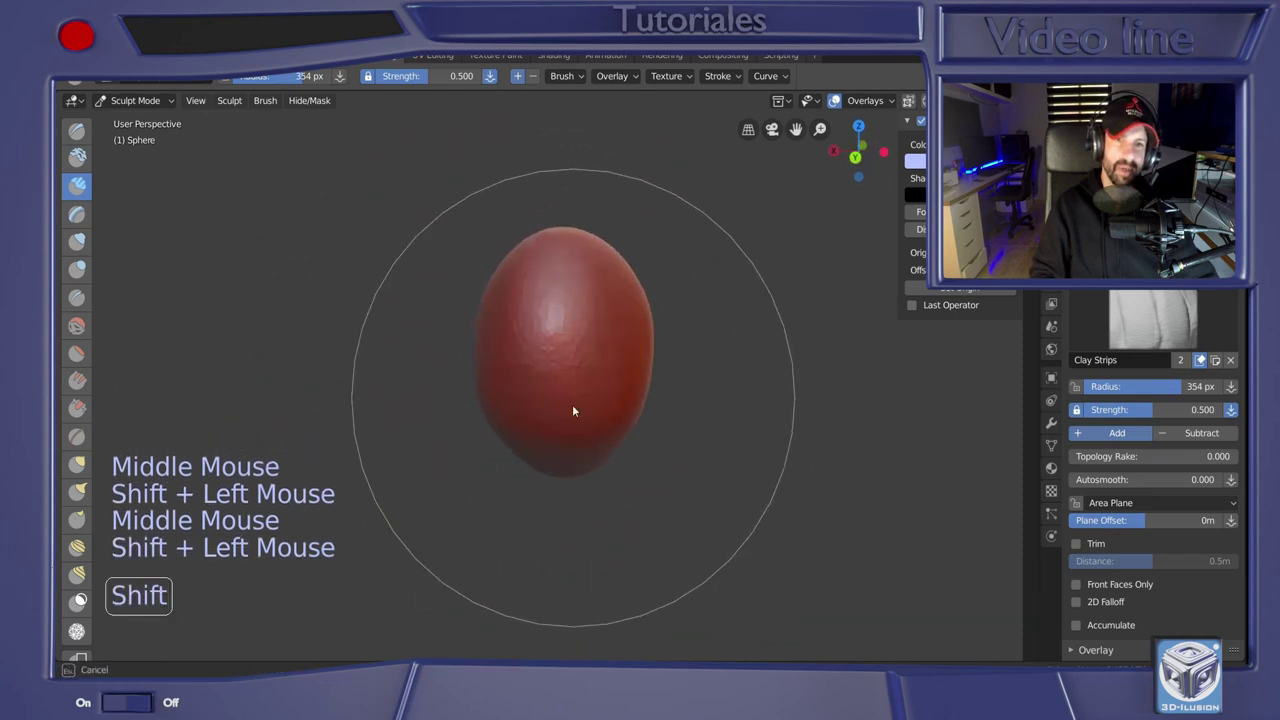